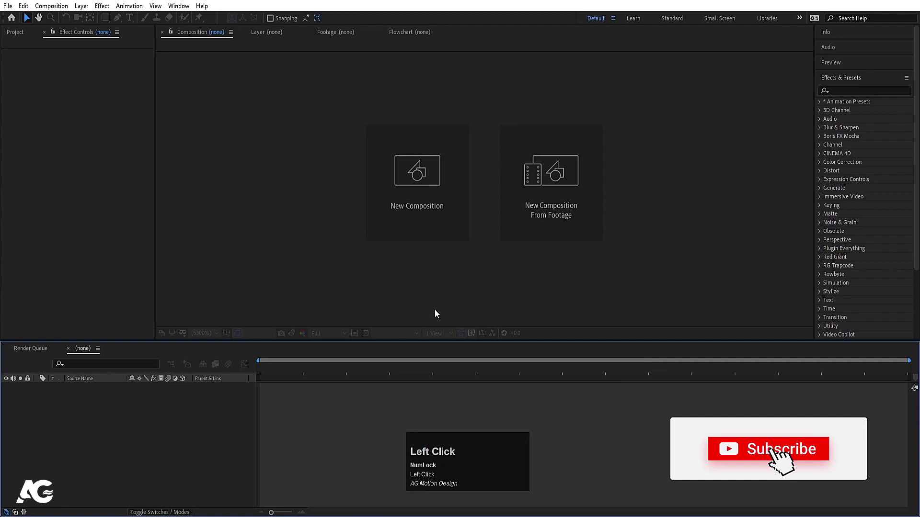
- Create a 1920×1080, 30 fps, 30-second white composition named Main Animation
{"action": "left_click", "coordinate": [432, 202]}
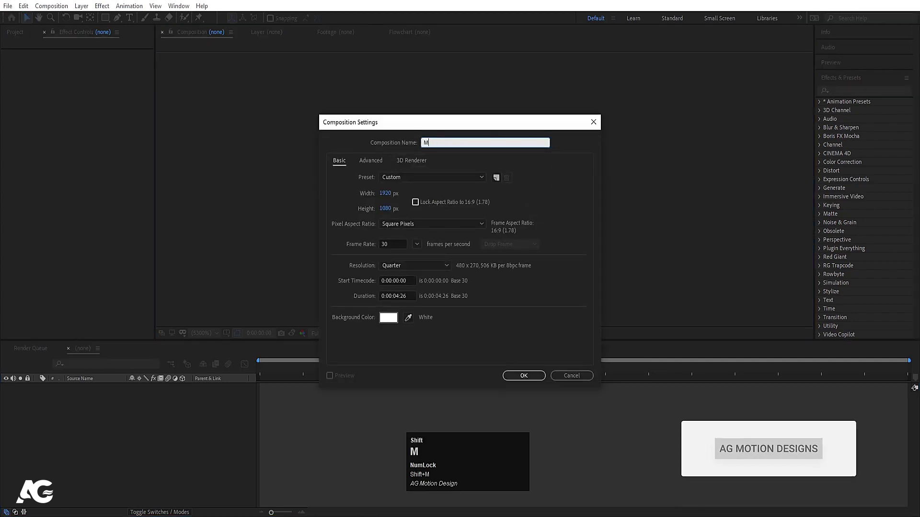
{"action": "type", "text": "ain"}
{"action": "key", "text": "space"}
{"action": "type", "text": "imation"}
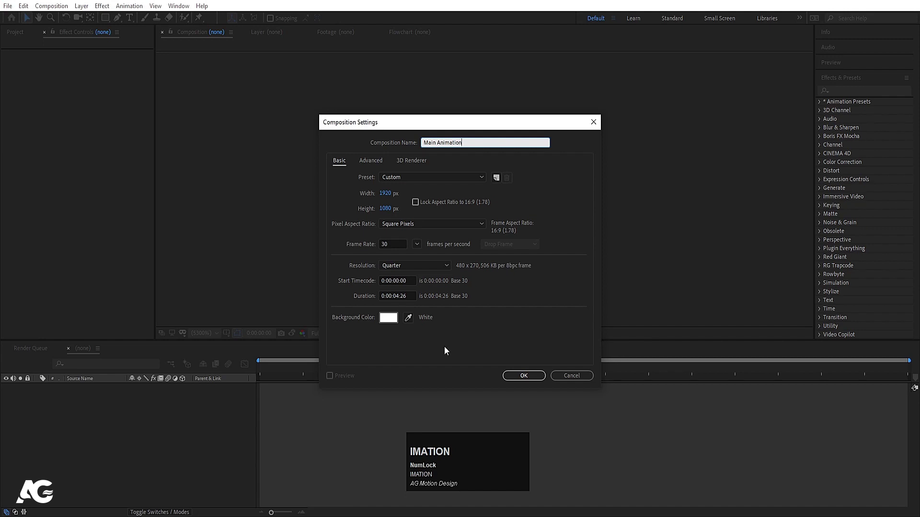
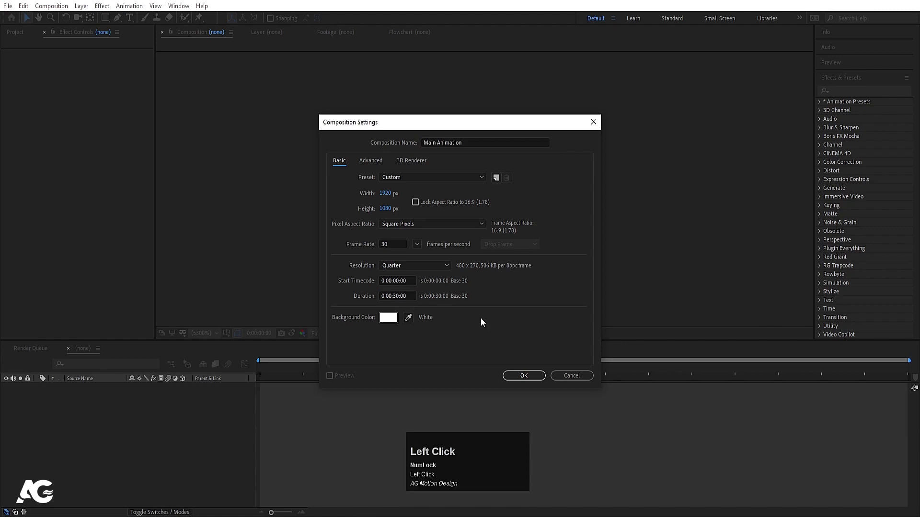
{"action": "left_click", "coordinate": [523, 376]}
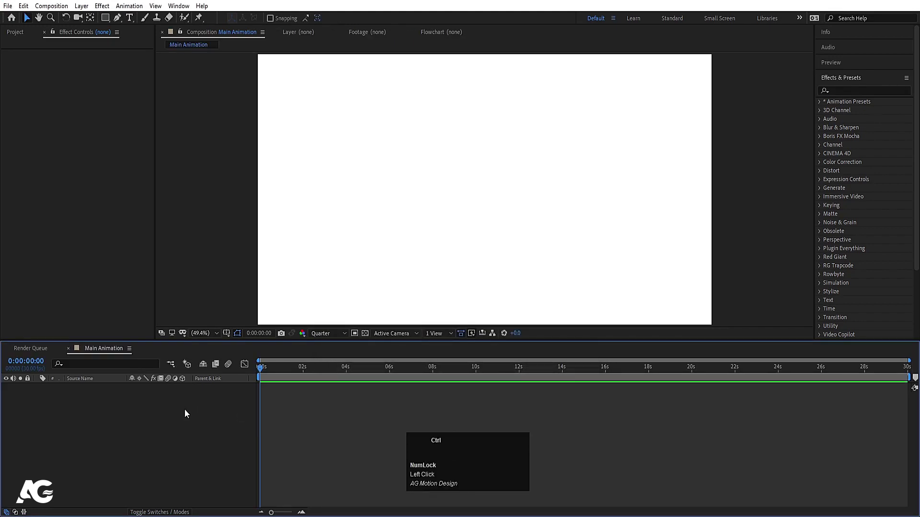
- Create a wide, thin 2000 px composition named Strip with a white background
{"action": "key", "text": "ctrl+n"}
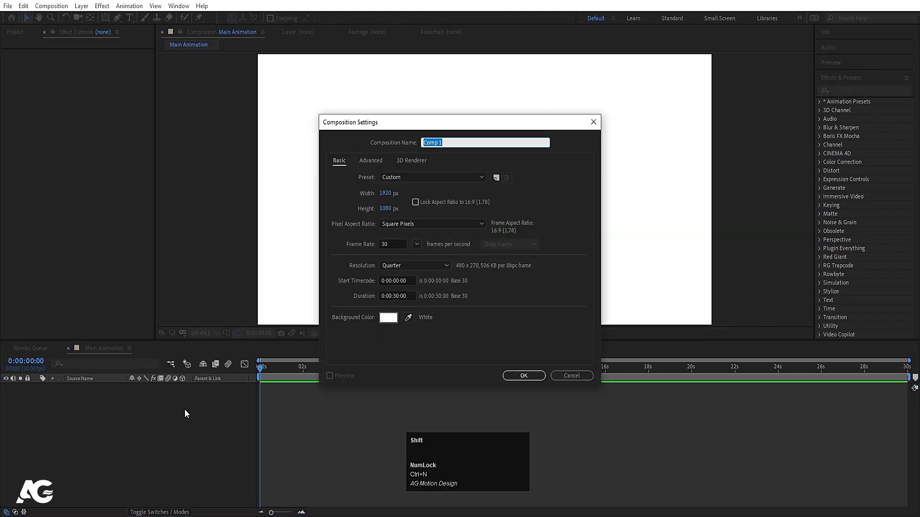
{"action": "type", "text": "rip"}
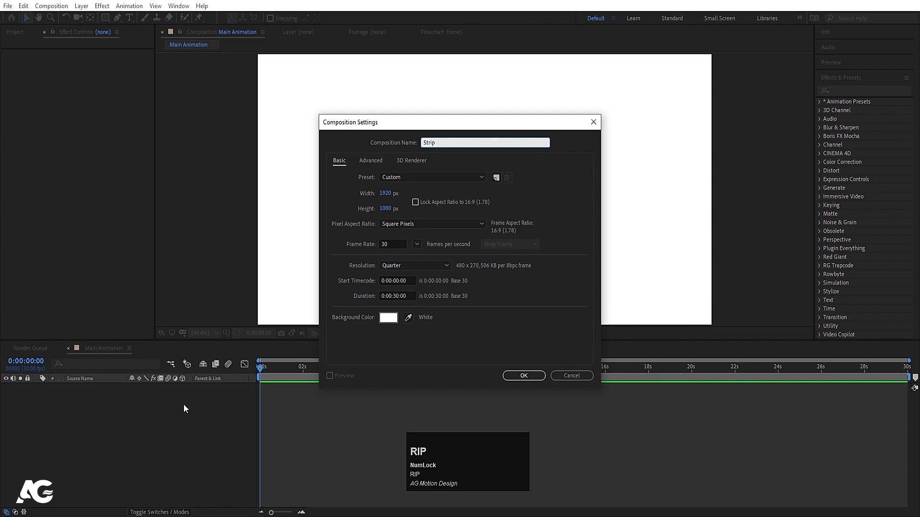
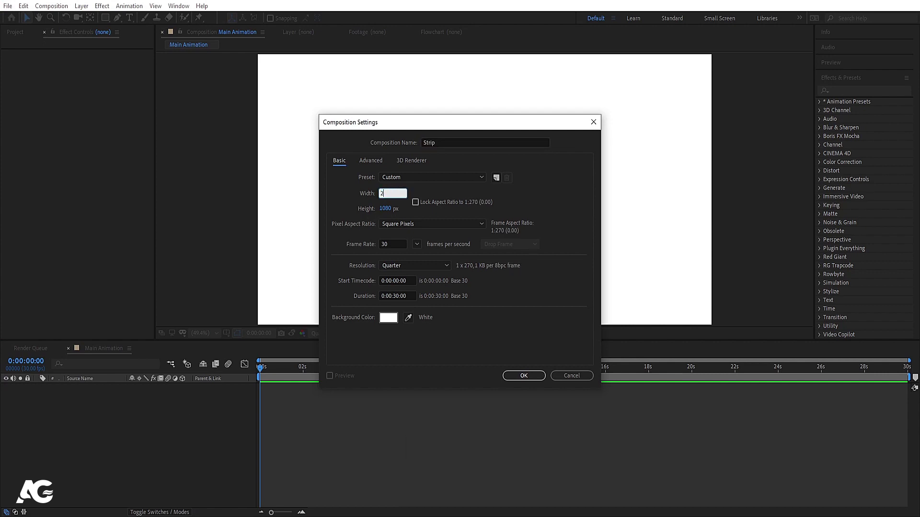
{"action": "left_click", "coordinate": [393, 211]}
{"action": "key", "text": "Return"}
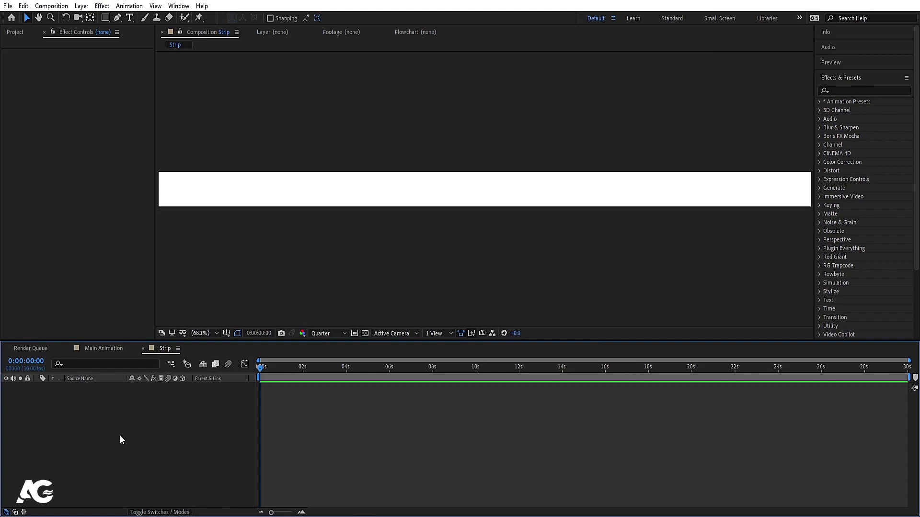
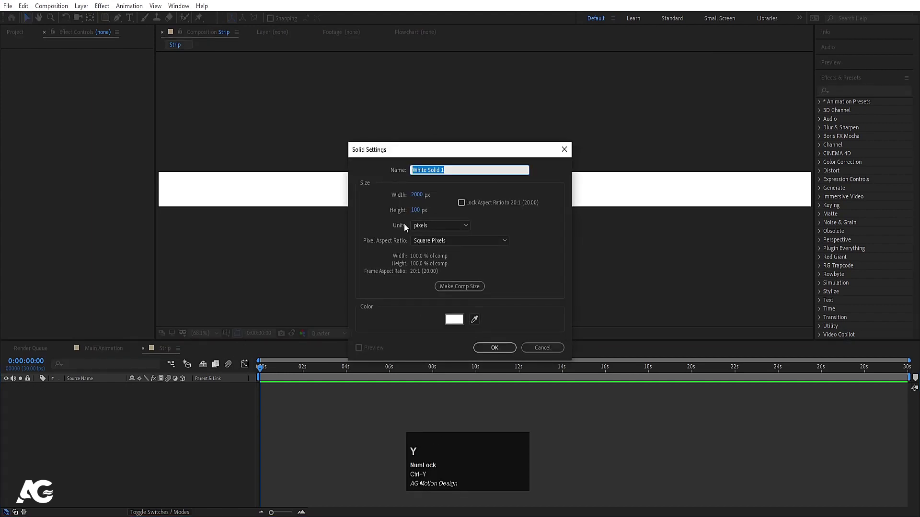
- Add a white solid named bg to the Strip composition
{"action": "type", "text": "bg"}
{"action": "key", "text": "Return"}
{"action": "key", "text": "Return"}
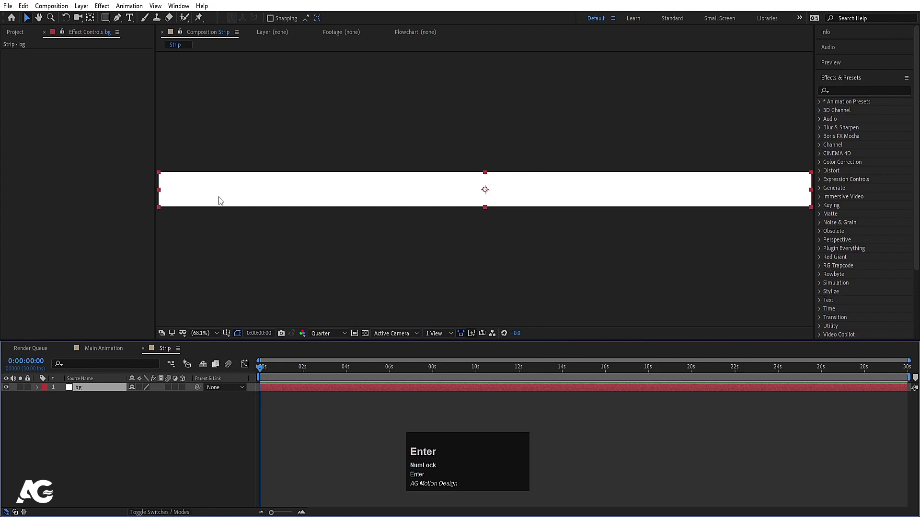
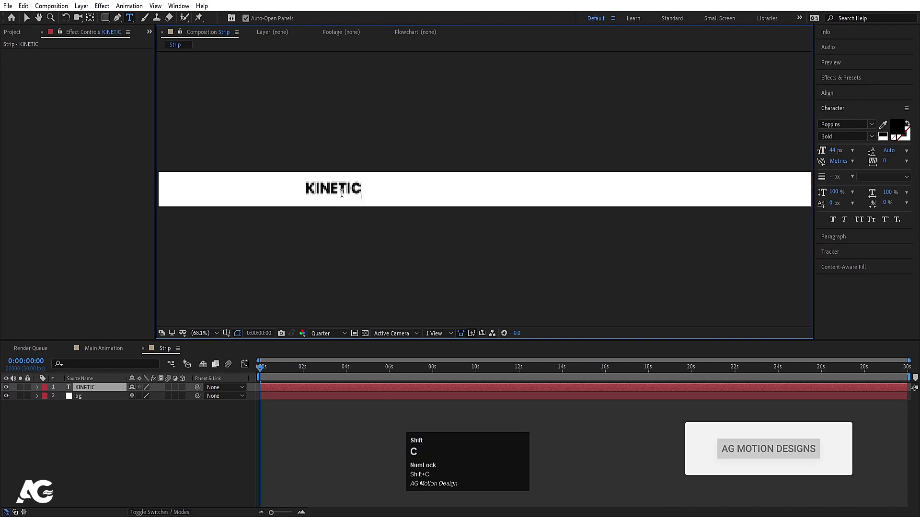
- Add a black Poppins Bold KINETIC TYPOGRAPHY text layer and center its anchor point
{"action": "key", "text": "shift+space"}
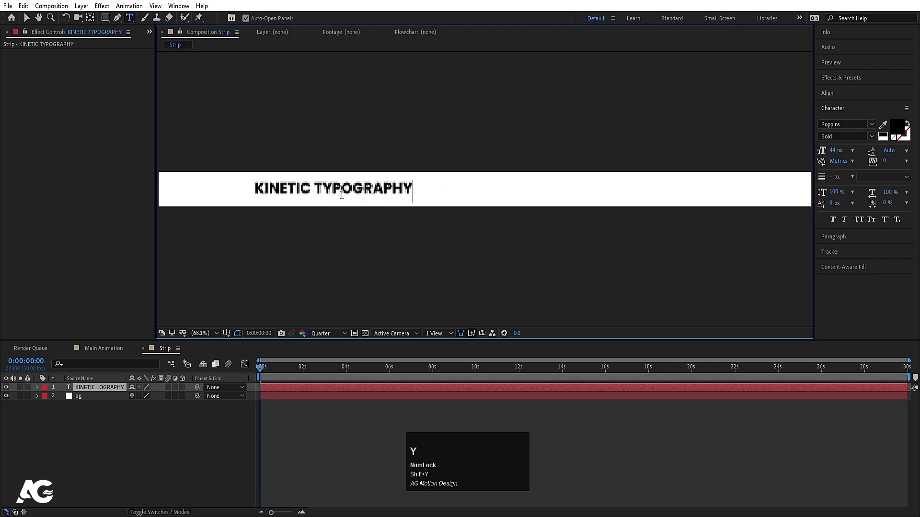
{"action": "left_click", "coordinate": [130, 470]}
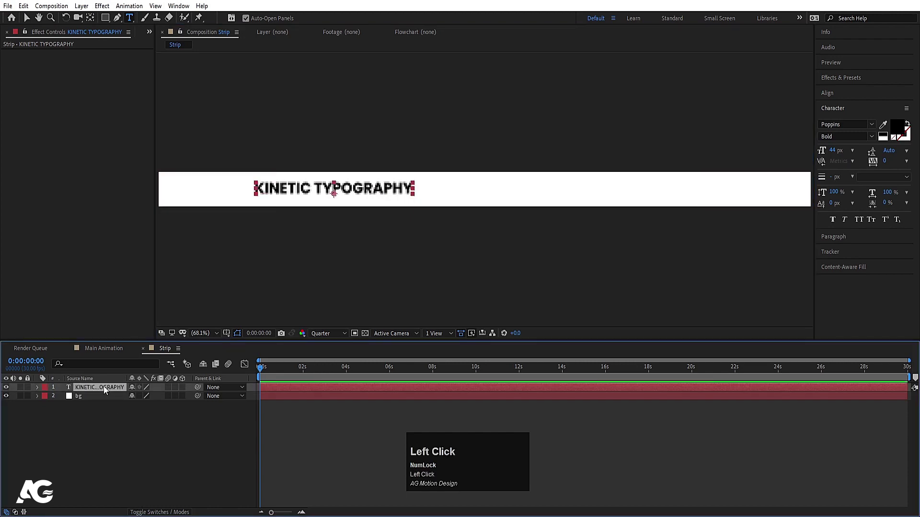
{"action": "key", "text": "ctrl+alt+Home"}
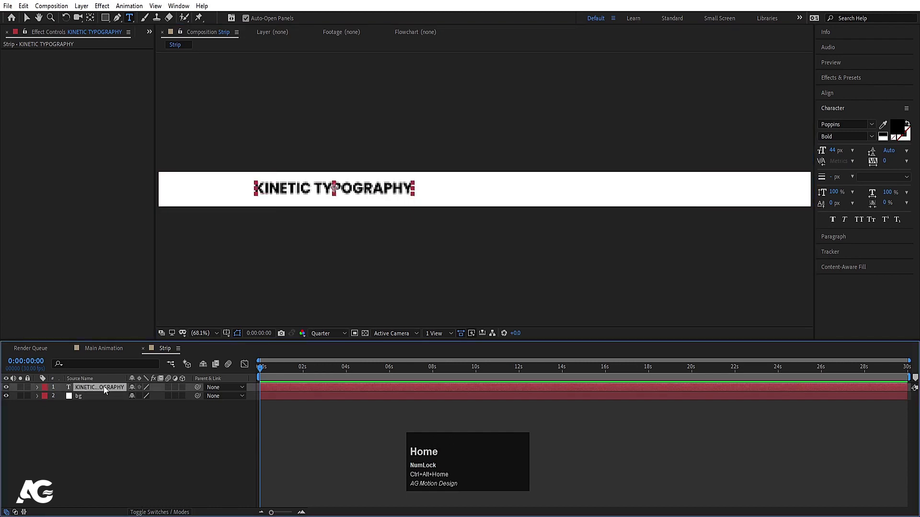
- Center the title in the strip, scale it to 157% and copy its text for repeating
{"action": "left_click", "coordinate": [837, 98]}
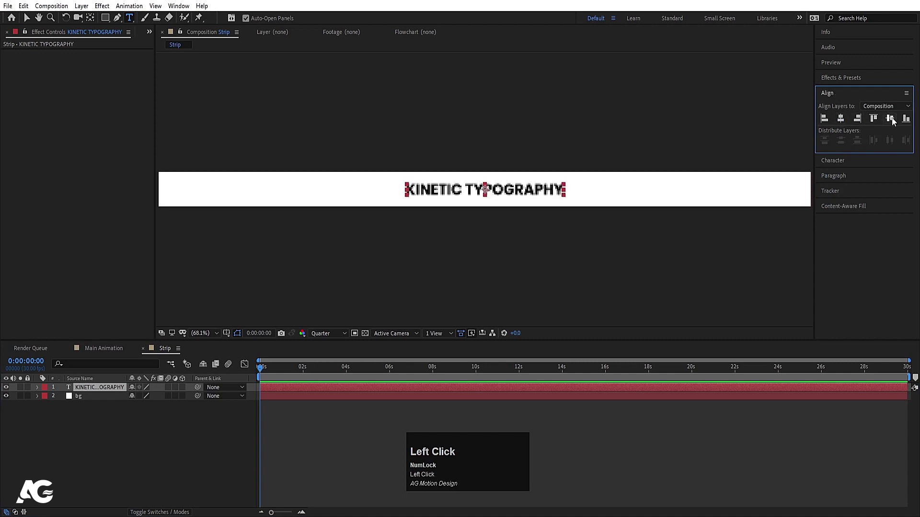
{"action": "key", "text": "s"}
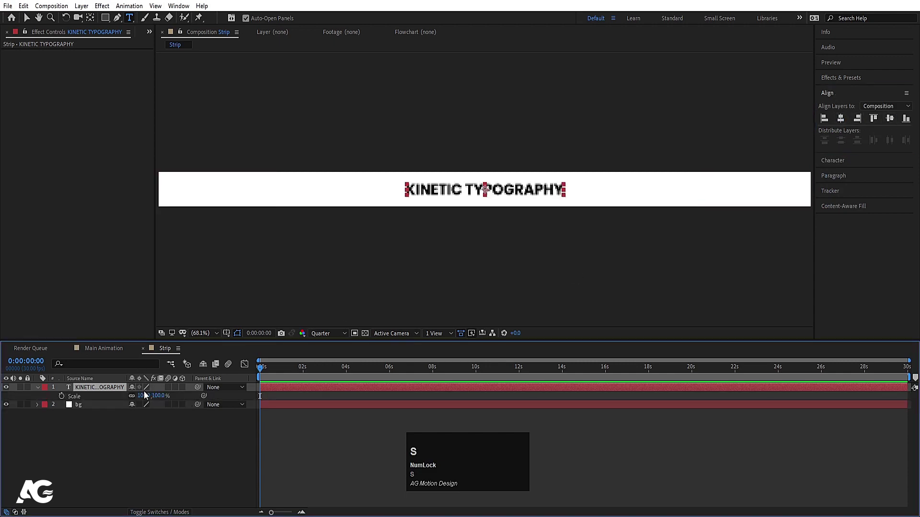
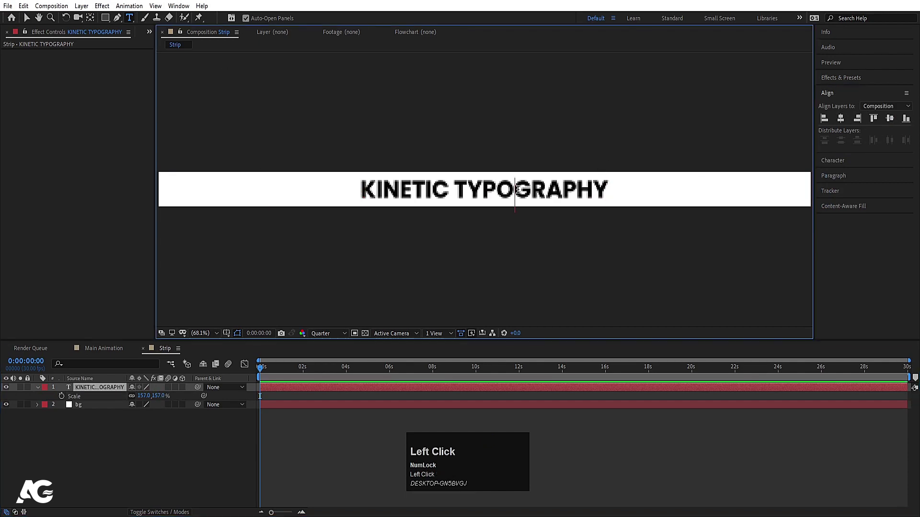
{"action": "key", "text": "ctrl+a"}
{"action": "key", "text": "ctrl+c"}
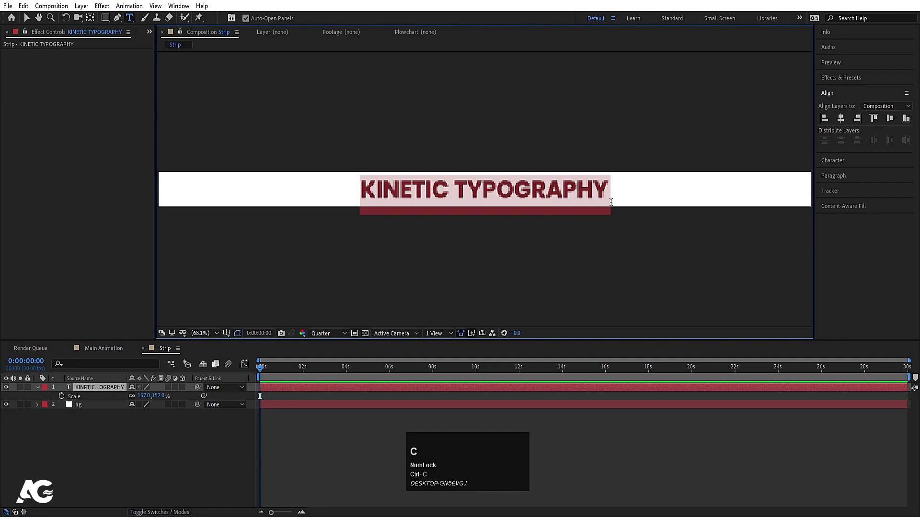
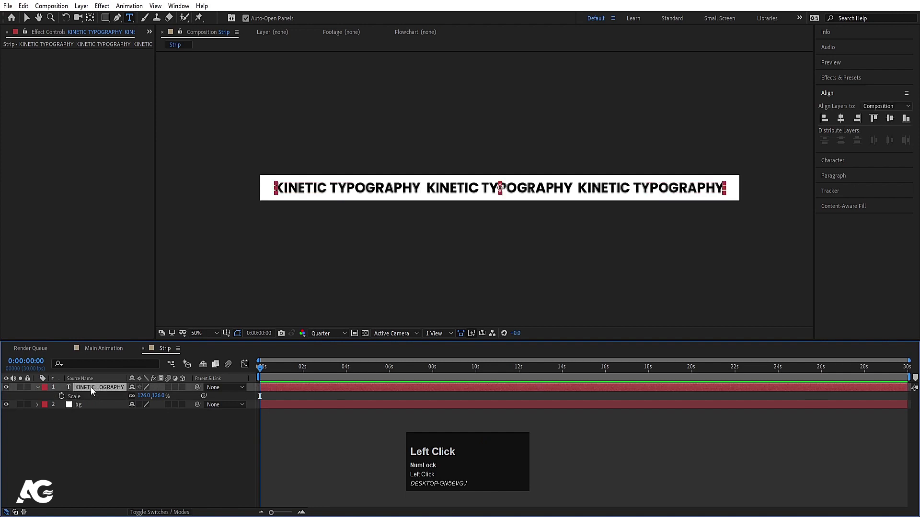
- Duplicate the text layer and parent the copy to the original
{"action": "key", "text": "p"}
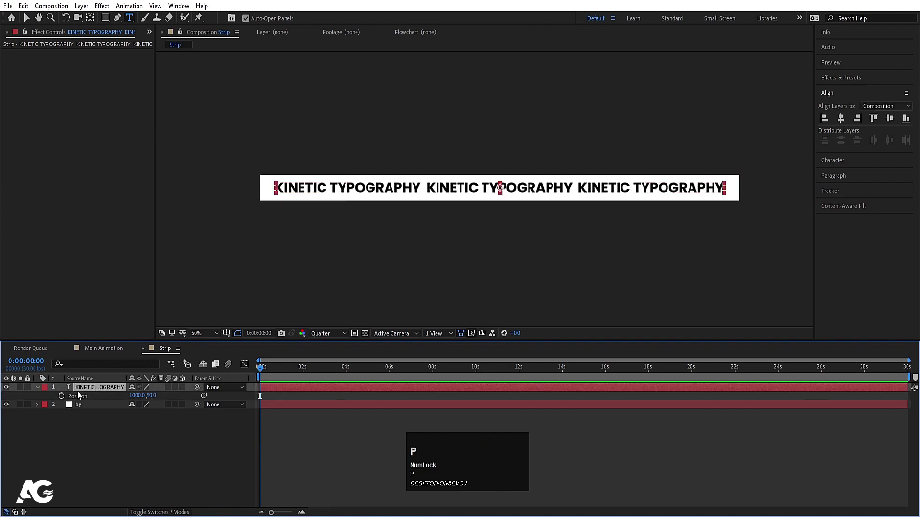
{"action": "key", "text": "ctrl+d"}
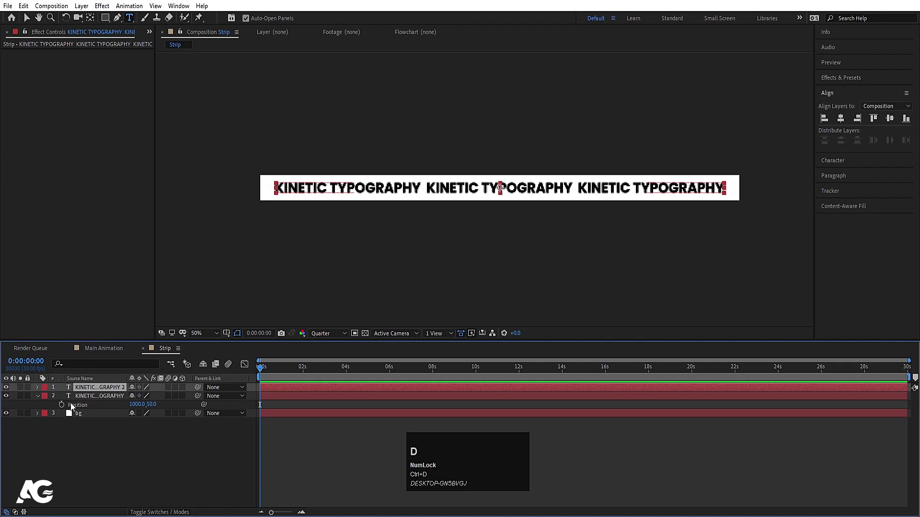
{"action": "left_click", "coordinate": [10, 392]}
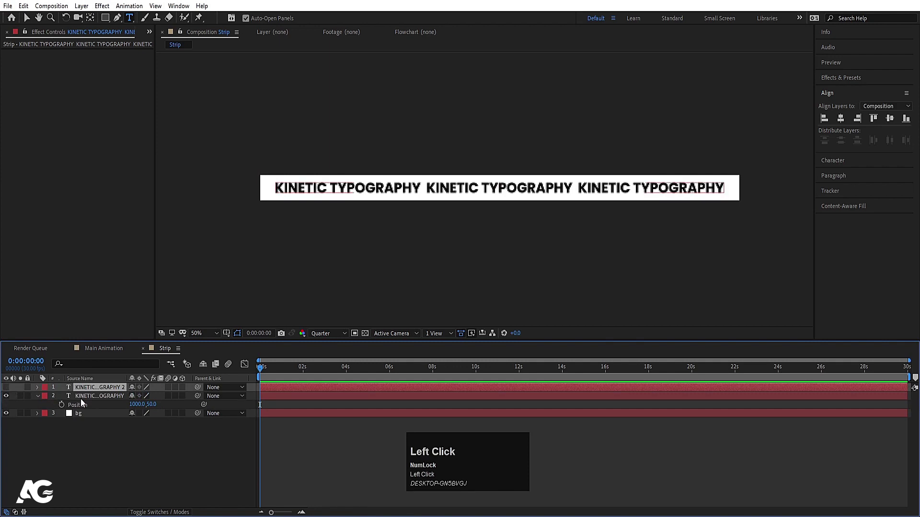
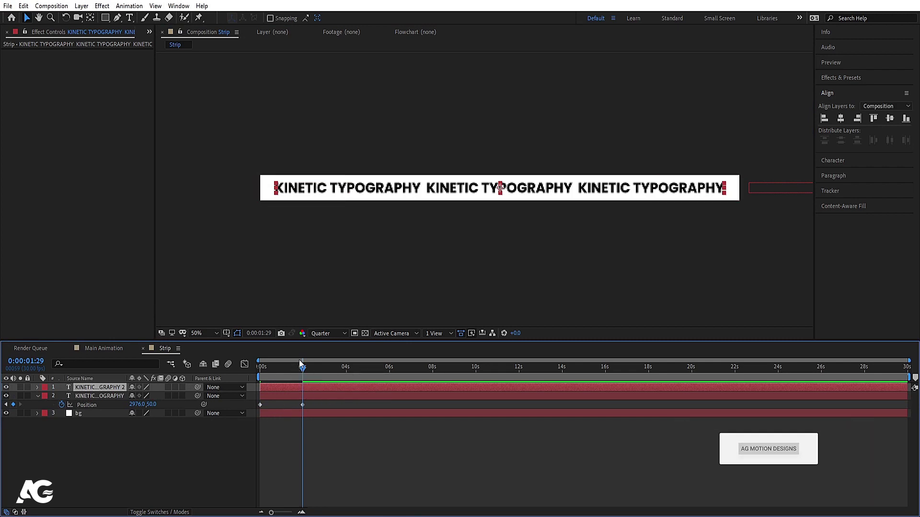
{"action": "left_click_drag", "start_coordinate": [201, 392], "coordinate": [210, 377]}
- Keyframe a roughly 6-second position scroll with a loopOut expression, then bring up Strip's settings
{"action": "key", "text": "space"}
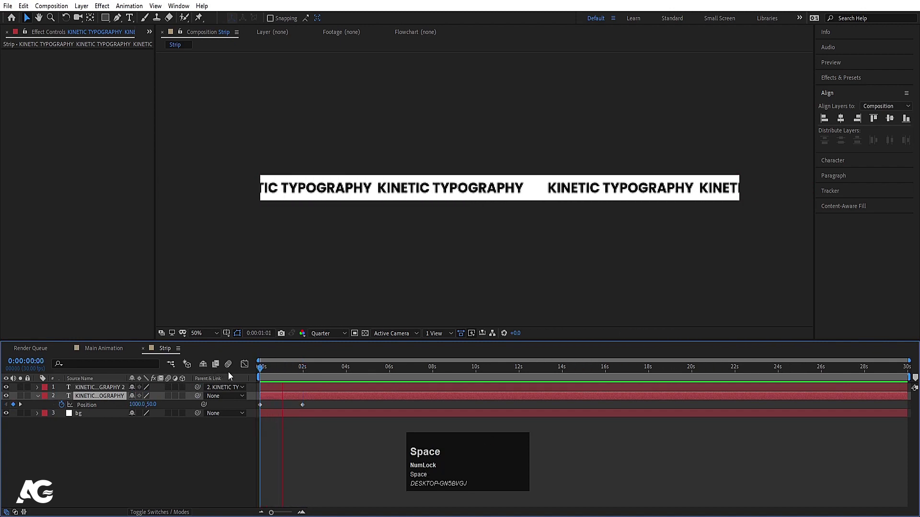
{"action": "left_click_drag", "start_coordinate": [305, 409], "coordinate": [175, 388]}
{"action": "key", "text": "space"}
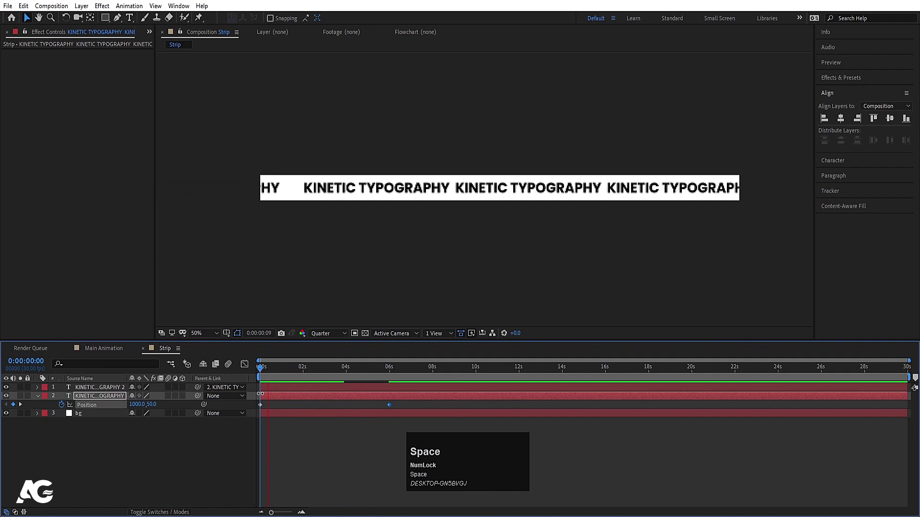
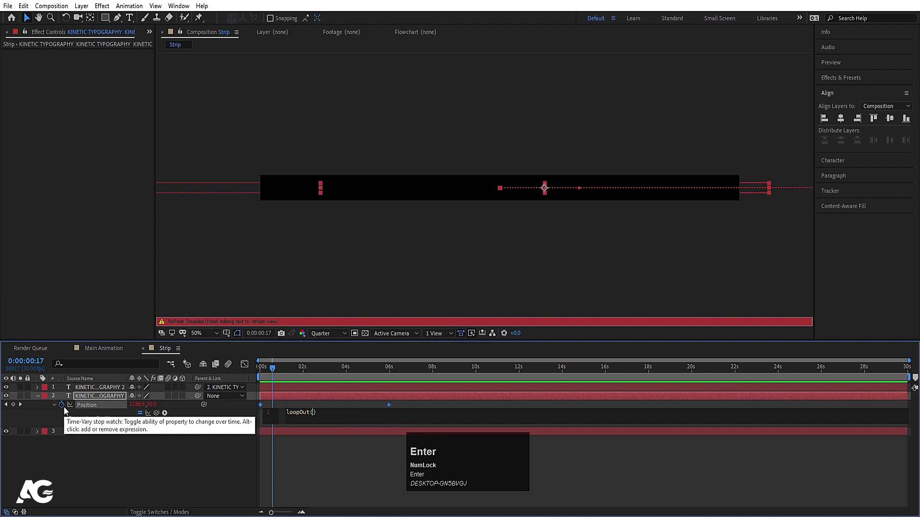
{"action": "left_click", "coordinate": [90, 453]}
{"action": "key", "text": "u"}
{"action": "key", "text": "space"}
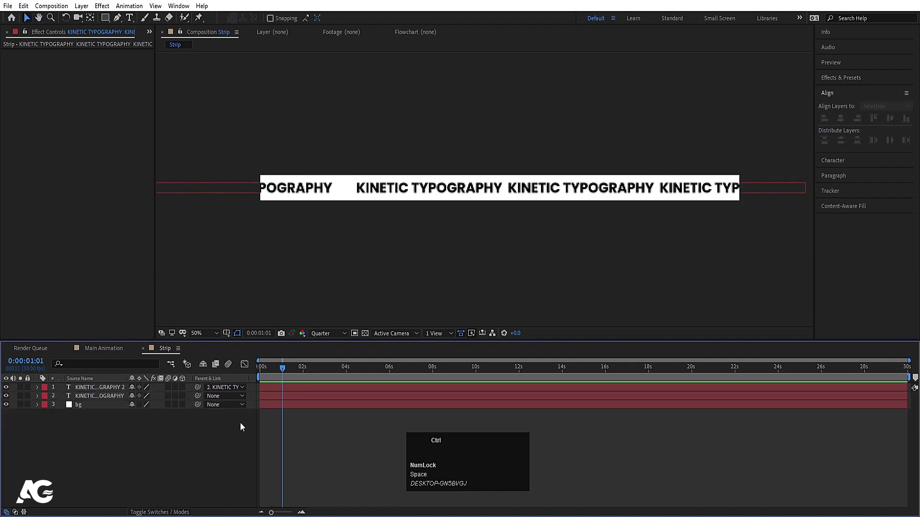
{"action": "key", "text": "ctrl+k"}
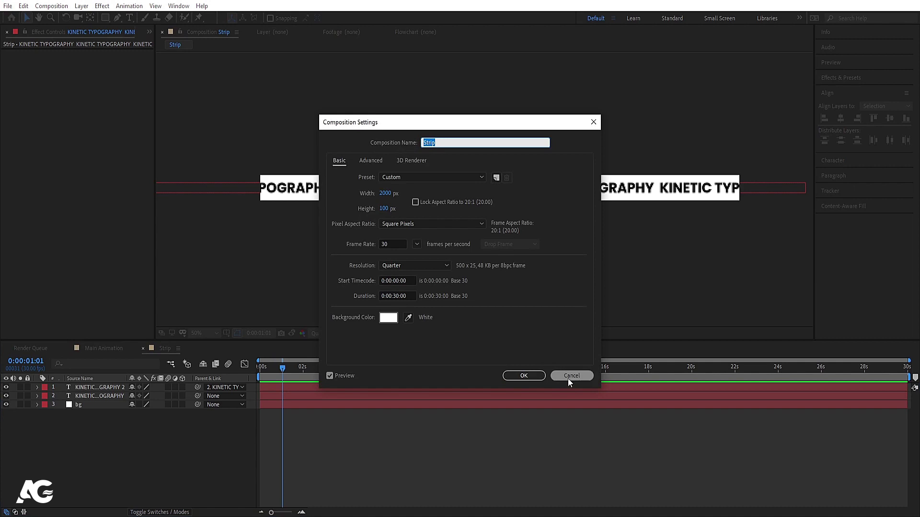
- Create a 2000 × 200 px composition named 2 strips and show the Project panel
{"action": "left_click", "coordinate": [529, 376]}
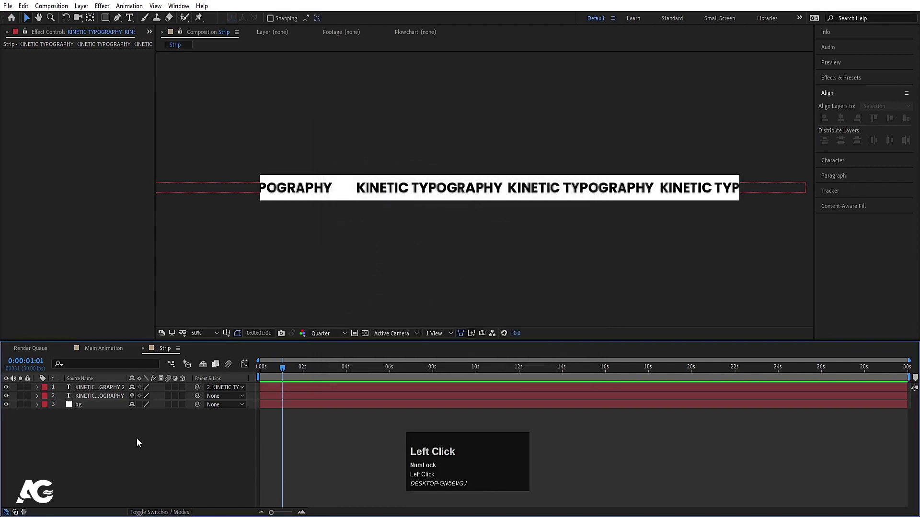
{"action": "left_click", "coordinate": [141, 443]}
{"action": "key", "text": "ctrl+n"}
{"action": "key", "text": "2"}
{"action": "key", "text": "space"}
{"action": "type", "text": "strips"}
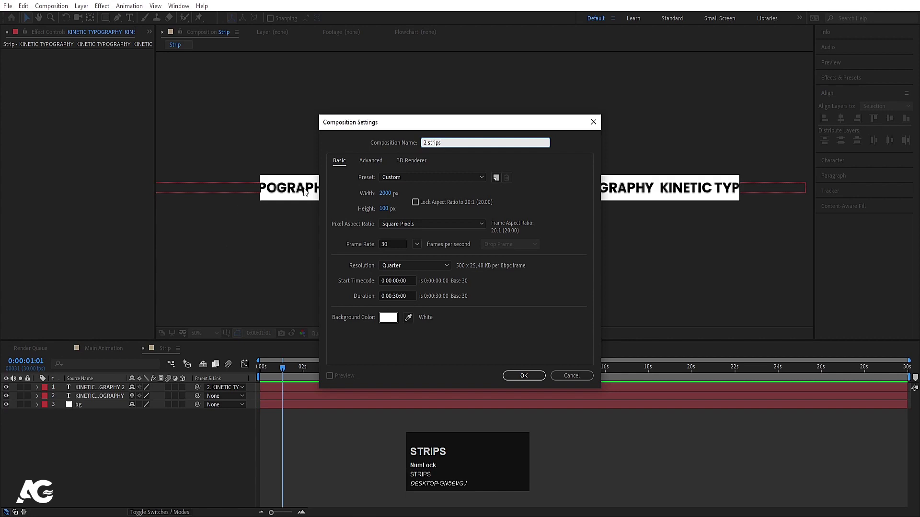
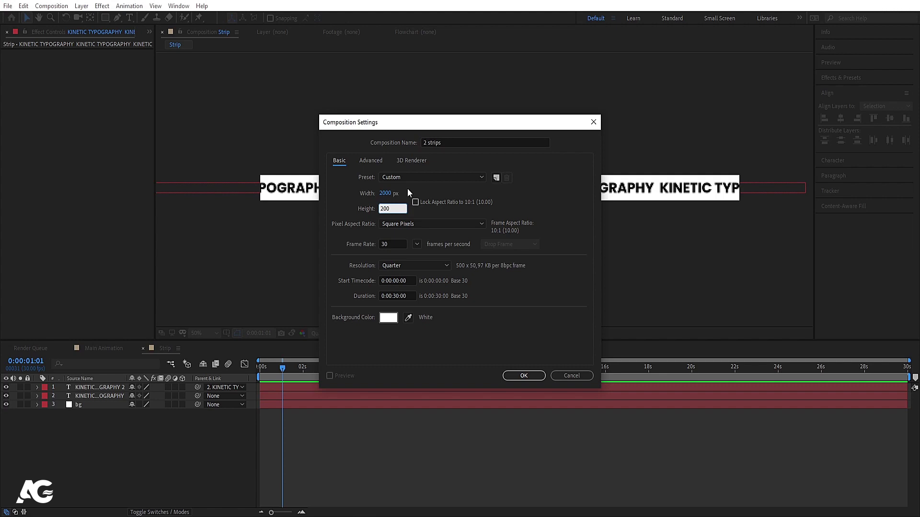
{"action": "left_click", "coordinate": [416, 193]}
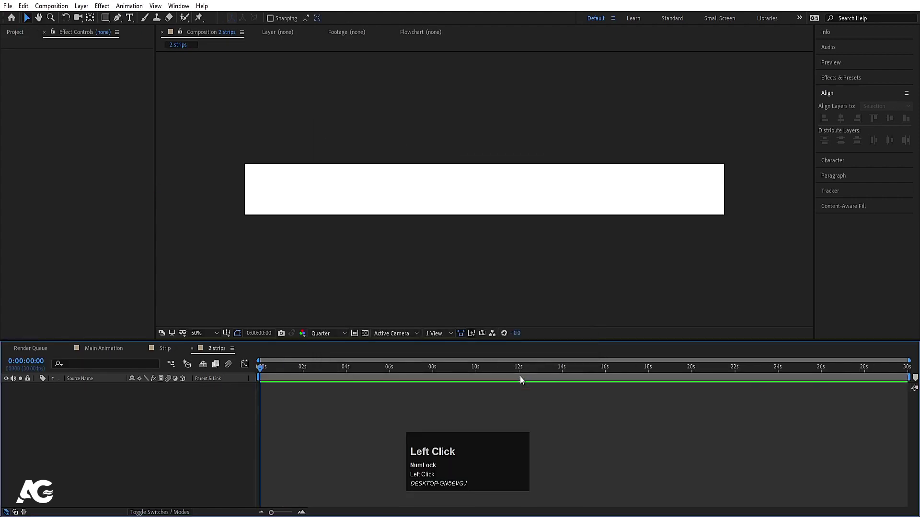
{"action": "key", "text": "ctrl+0"}
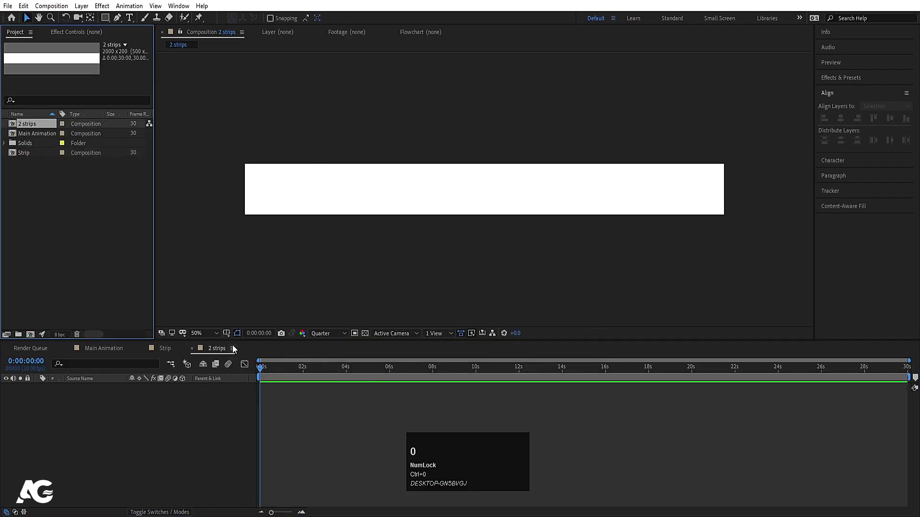
- Place two Strip copies in 2 strips, one aligned to the bottom edge and one to the top
{"action": "left_click_drag", "start_coordinate": [38, 158], "coordinate": [908, 121]}
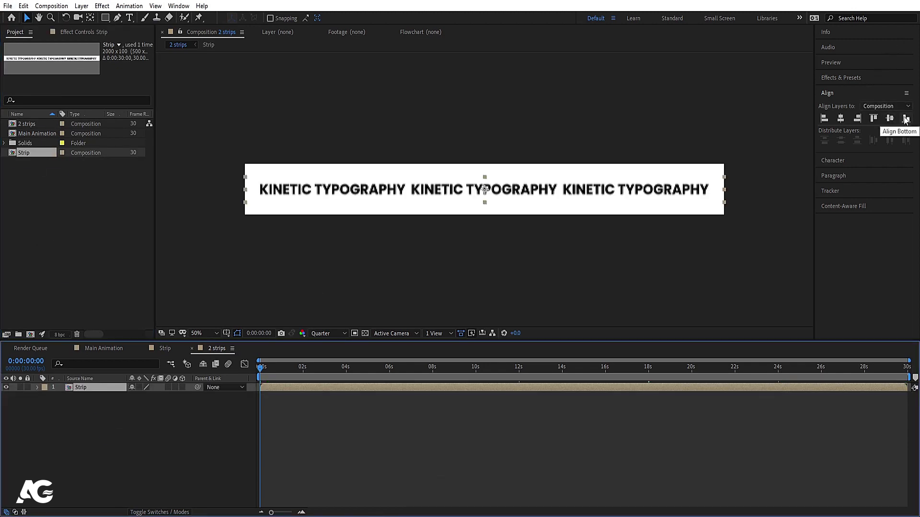
{"action": "left_click", "coordinate": [906, 121]}
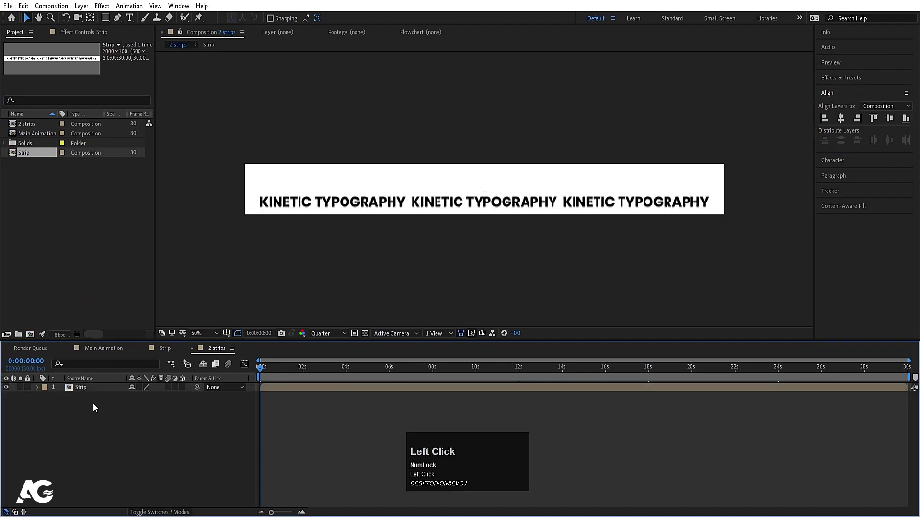
{"action": "key", "text": "ctrl+d"}
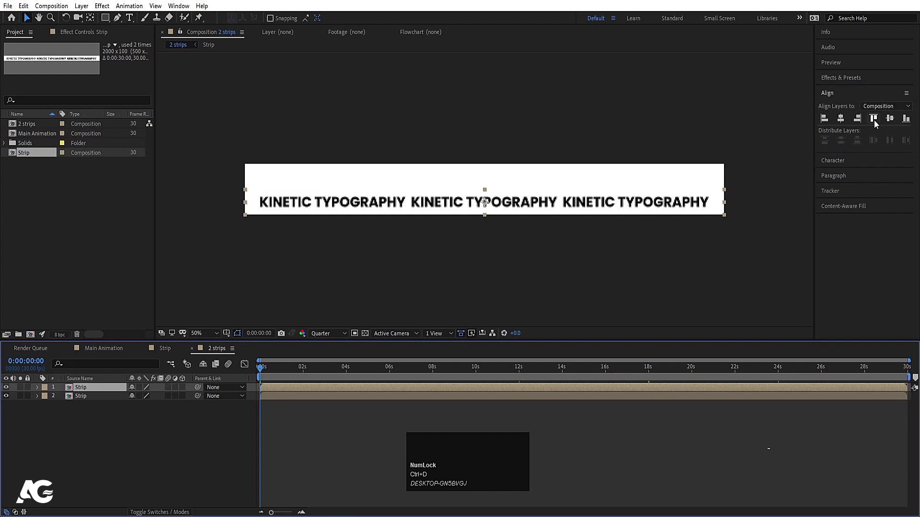
{"action": "left_click", "coordinate": [880, 123]}
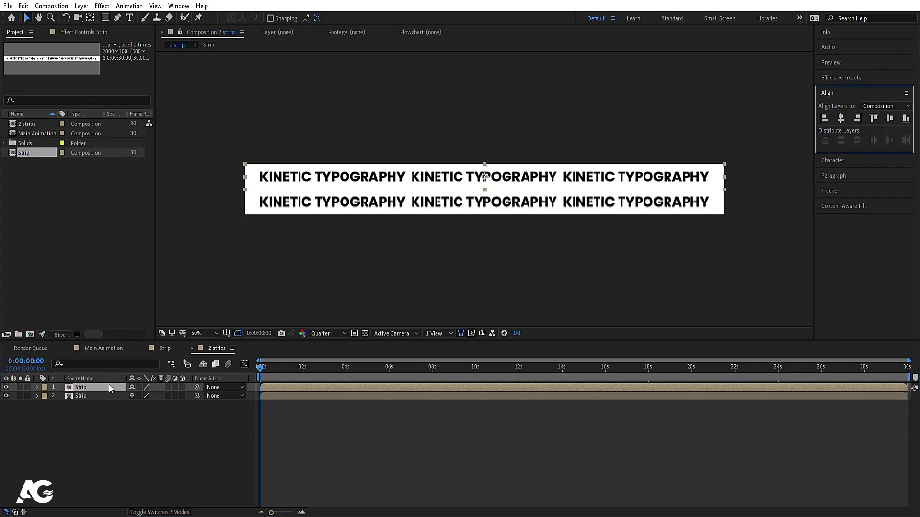
{"action": "left_click", "coordinate": [97, 392]}
- Time-reverse the upper Strip layer so the two rows scroll in opposite directions
{"action": "right_click", "coordinate": [99, 390]}
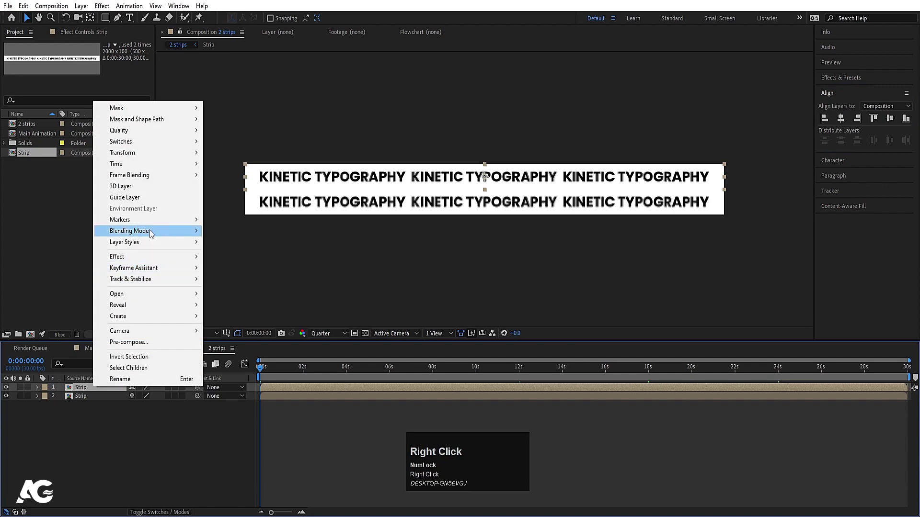
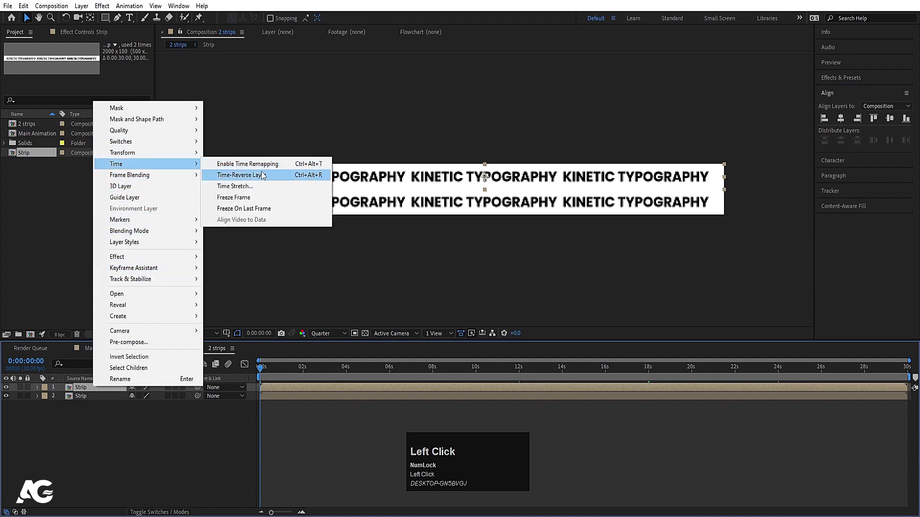
{"action": "key", "text": "space"}
{"action": "key", "text": "space"}
{"action": "left_click", "coordinate": [273, 377]}
{"action": "key", "text": "space"}
{"action": "left_click", "coordinate": [150, 444]}
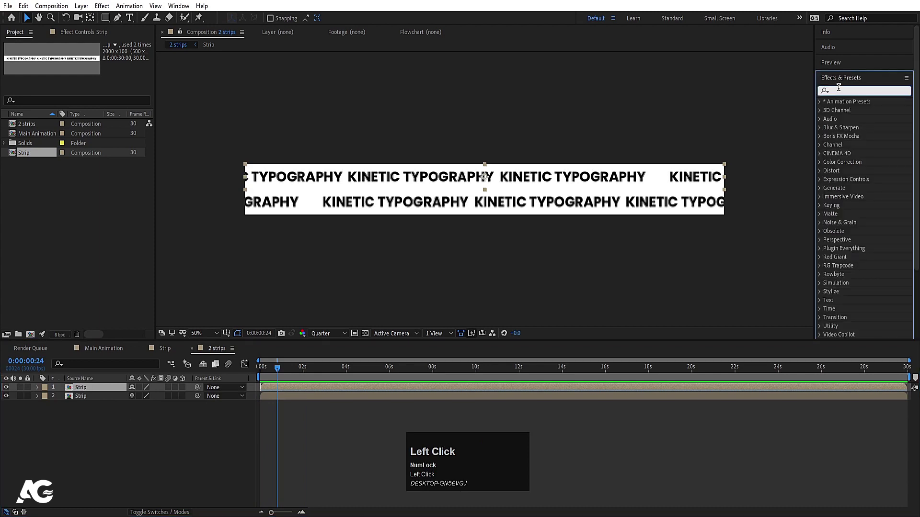
- Apply a Tint effect with swapped colors to the upper strip and preview the result
{"action": "type", "text": "tint"}
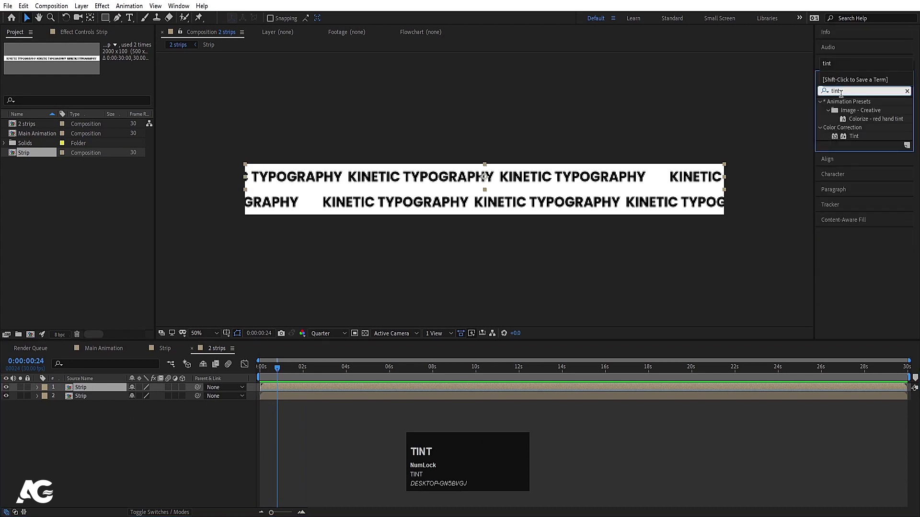
{"action": "left_click", "coordinate": [852, 138]}
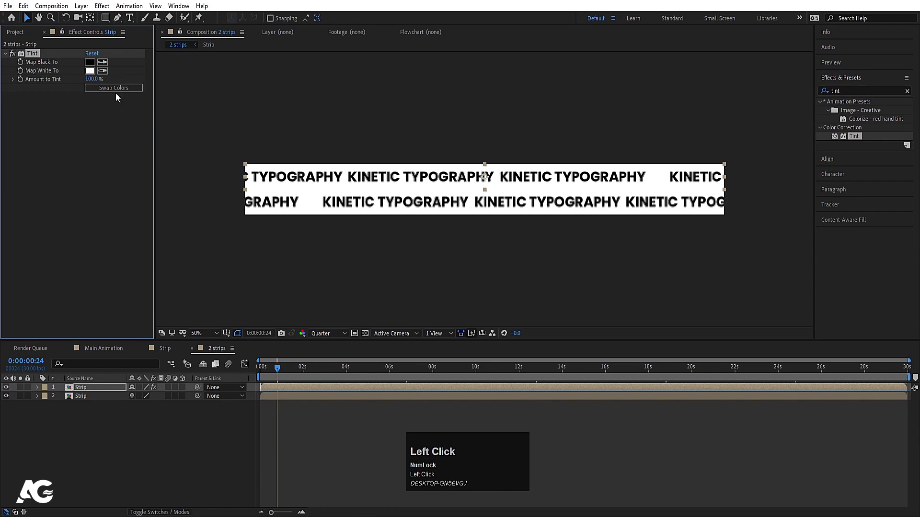
{"action": "key", "text": "space"}
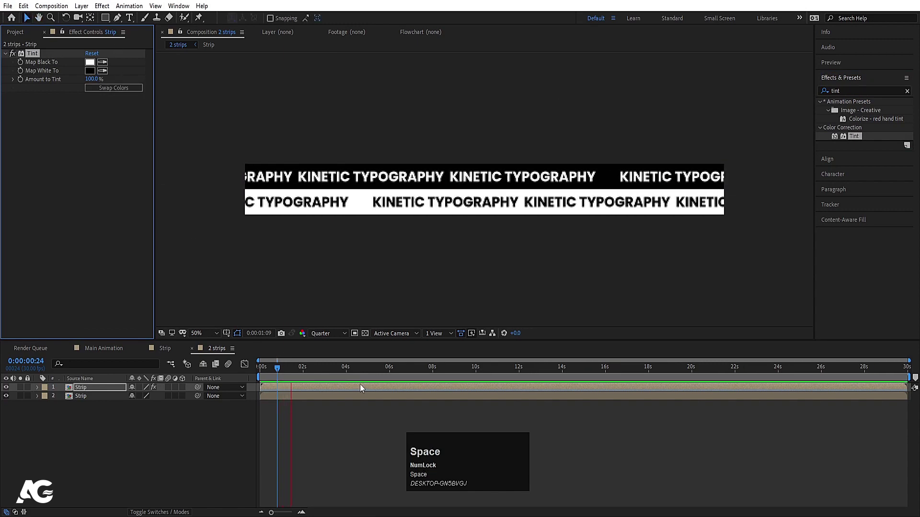
- Create a new 2000 × 1080 px composition named Comp 1
{"action": "left_click", "coordinate": [271, 369]}
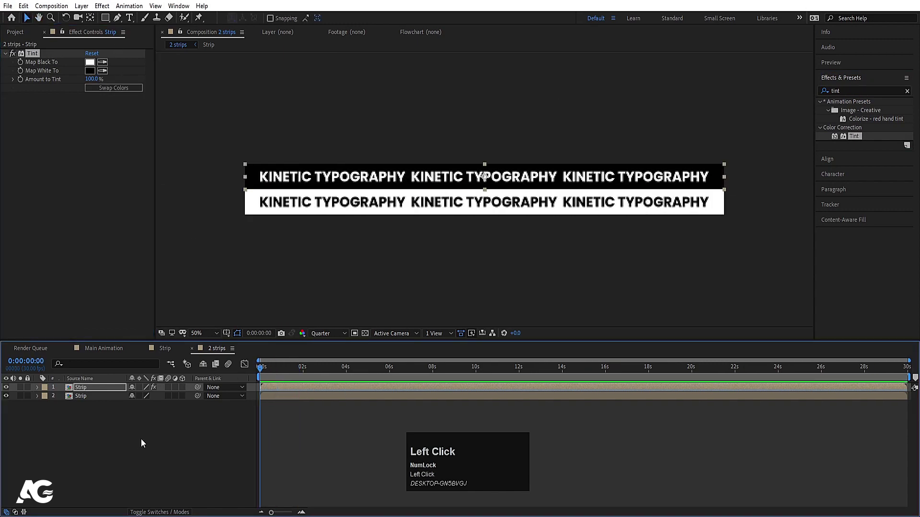
{"action": "key", "text": "ctrl+n"}
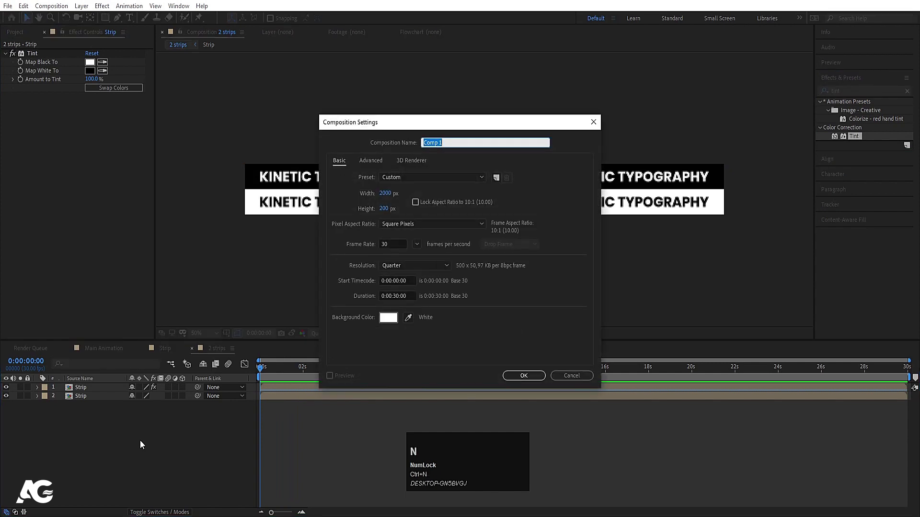
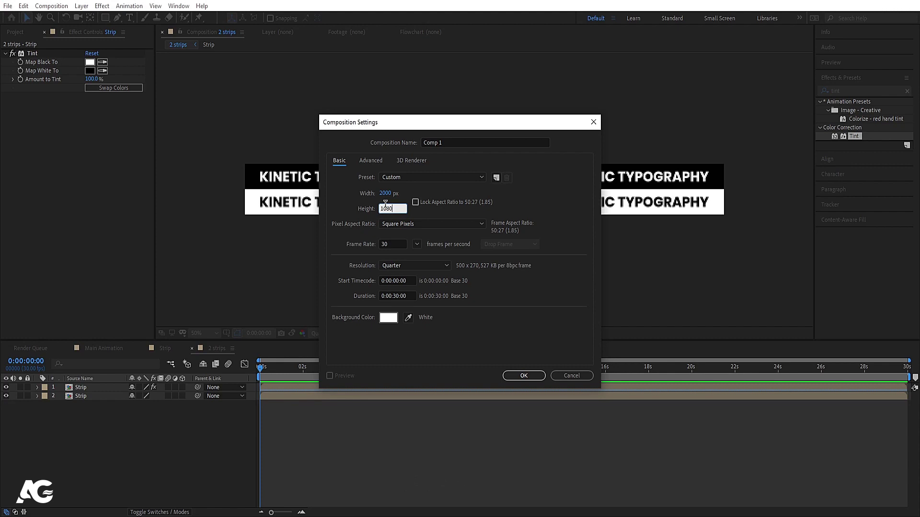
{"action": "key", "text": "Return"}
{"action": "key", "text": "ctrl+0"}
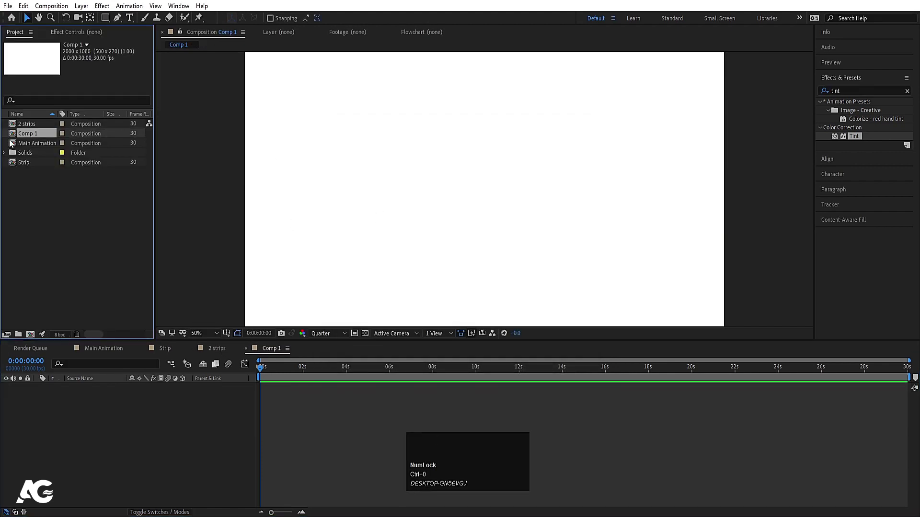
- Add 2 strips to Comp 1 and tile it with CC RepeTile (Expand Down 472, Expand Up 576), then preview
{"action": "left_click_drag", "start_coordinate": [25, 130], "coordinate": [128, 423]}
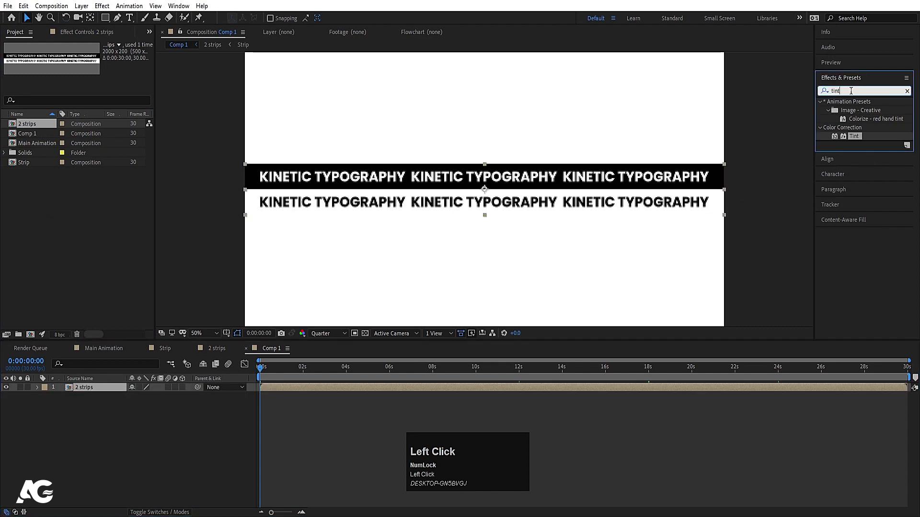
{"action": "key", "text": "ctrl+a"}
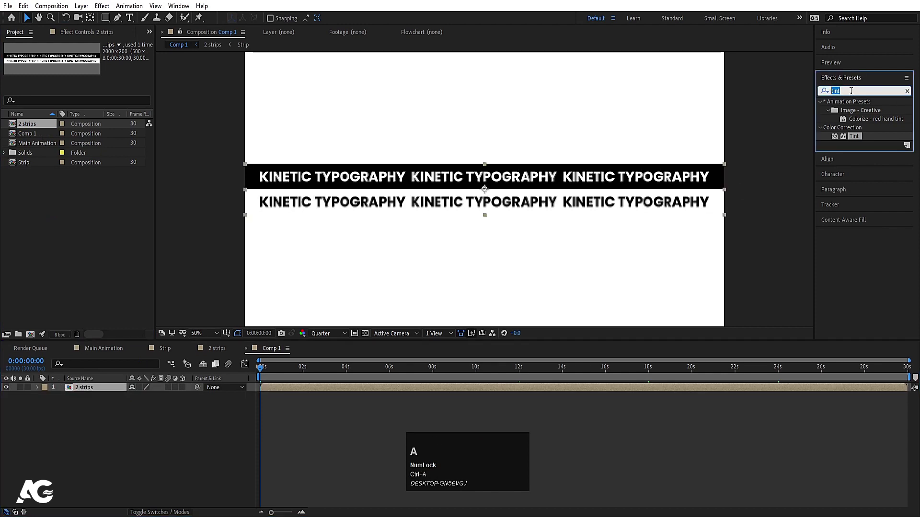
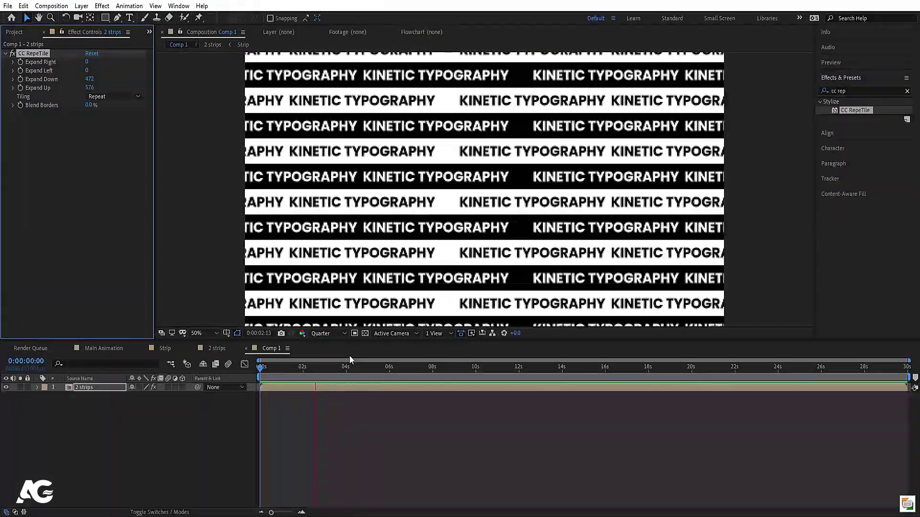
{"action": "key", "text": "space"}
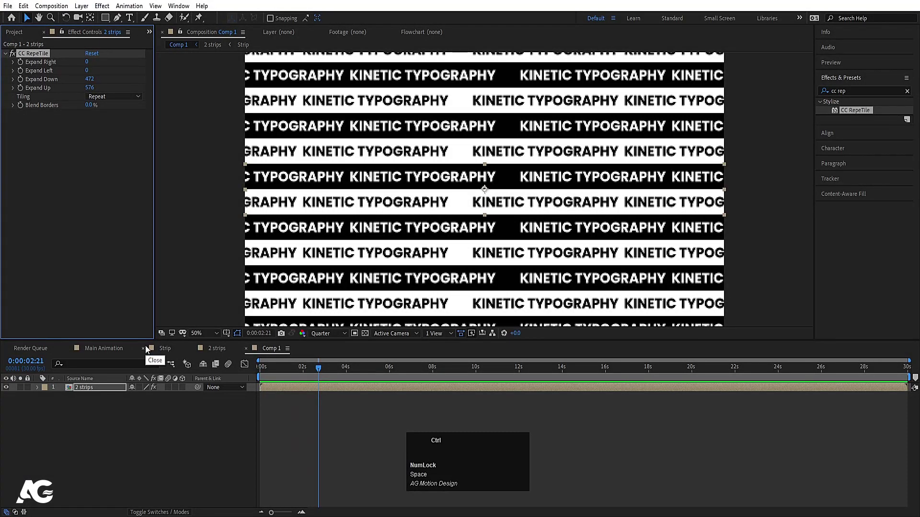
- Rename Comp 1 to 'First Text' in the composition settings
{"action": "key", "text": "ctrl+k"}
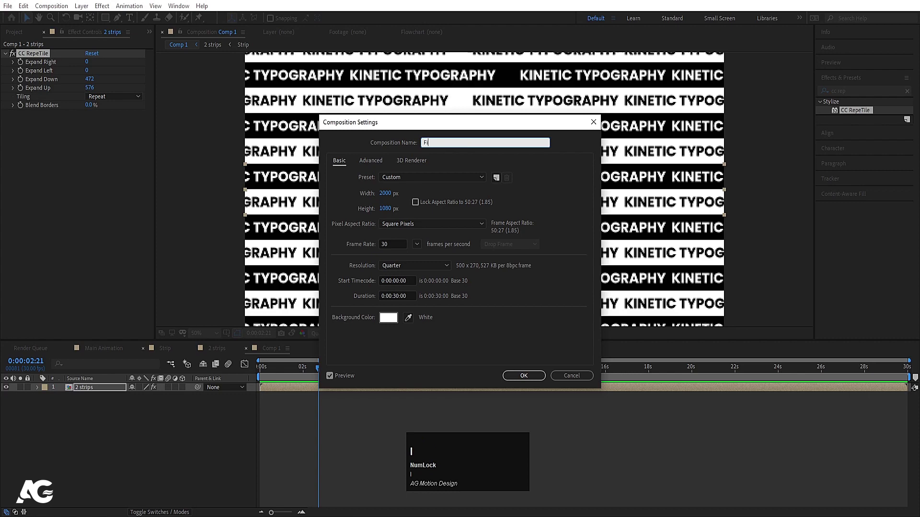
{"action": "type", "text": "irst"}
{"action": "key", "text": "space"}
{"action": "type", "text": "ext"}
{"action": "key", "text": "Return"}
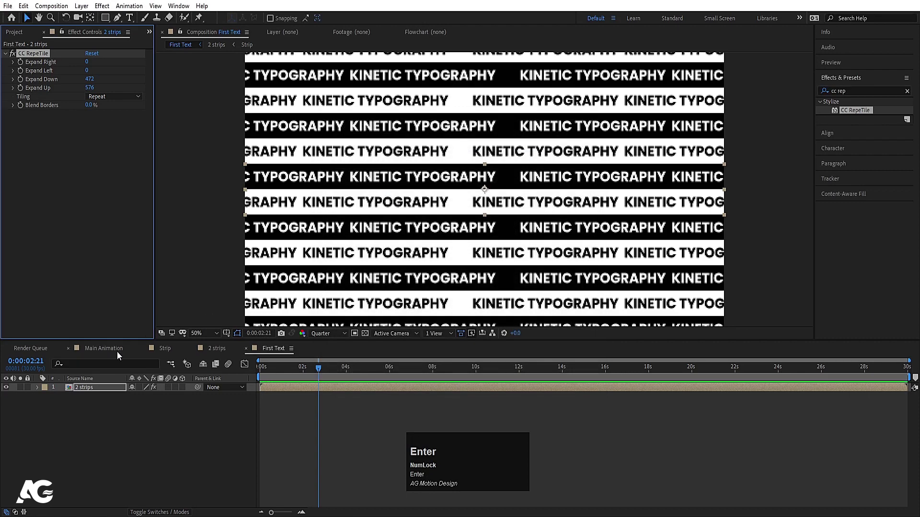
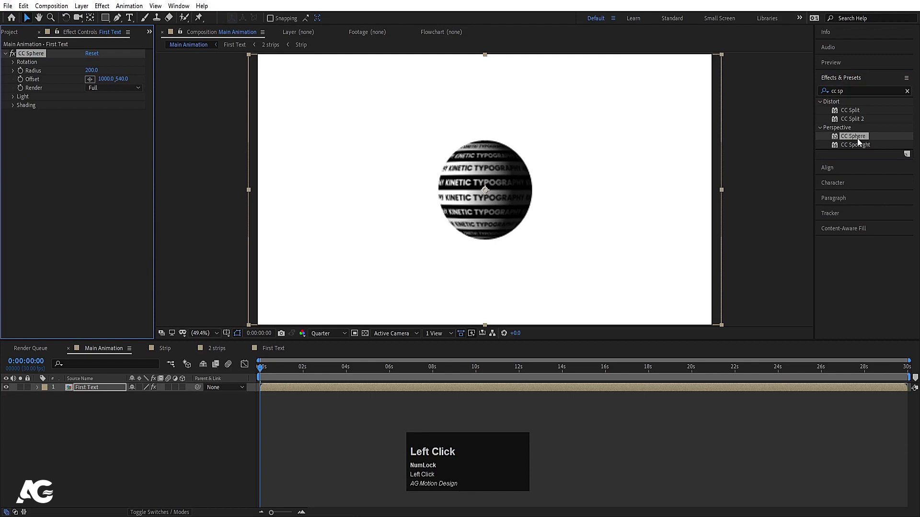
- Wrap First Text with CC Sphere, radius 327, tilted -20° on X and Z
{"action": "key", "text": "space"}
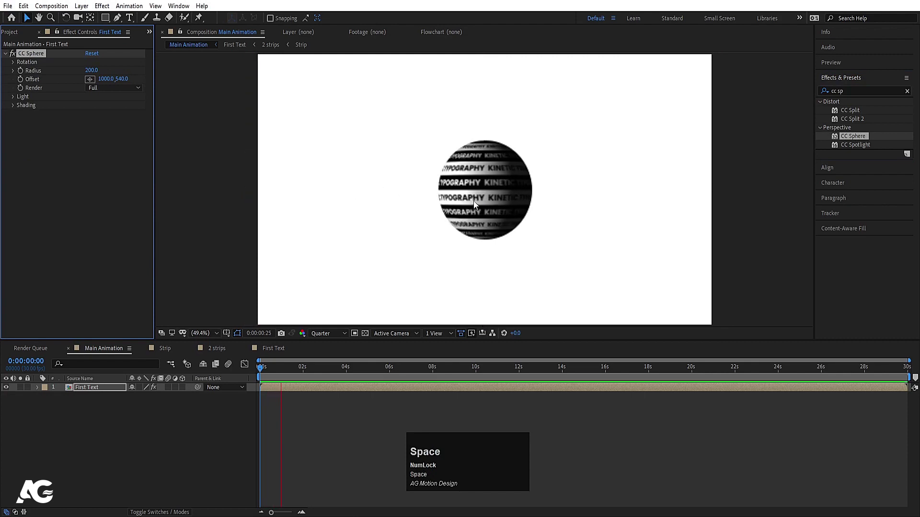
{"action": "left_click_drag", "start_coordinate": [97, 73], "coordinate": [16, 100]}
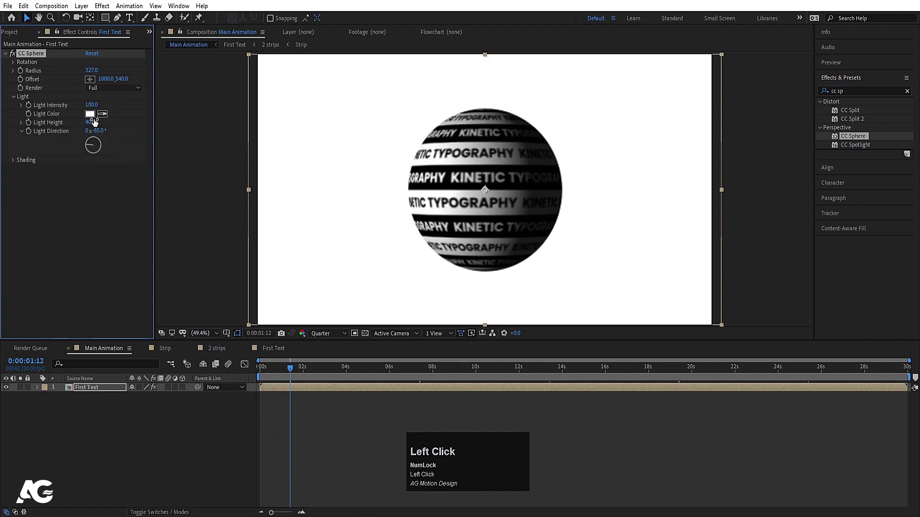
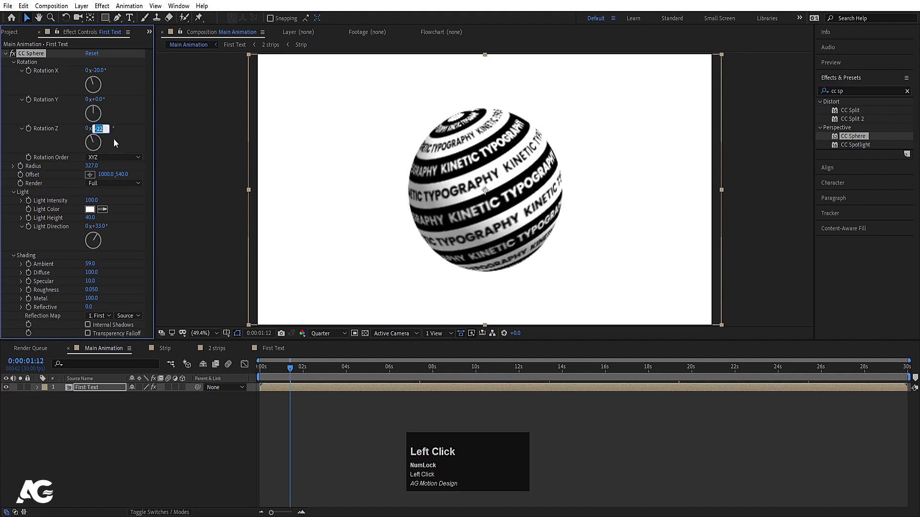
{"action": "key", "text": "-"}
{"action": "key", "text": "Return"}
{"action": "key", "text": "space"}
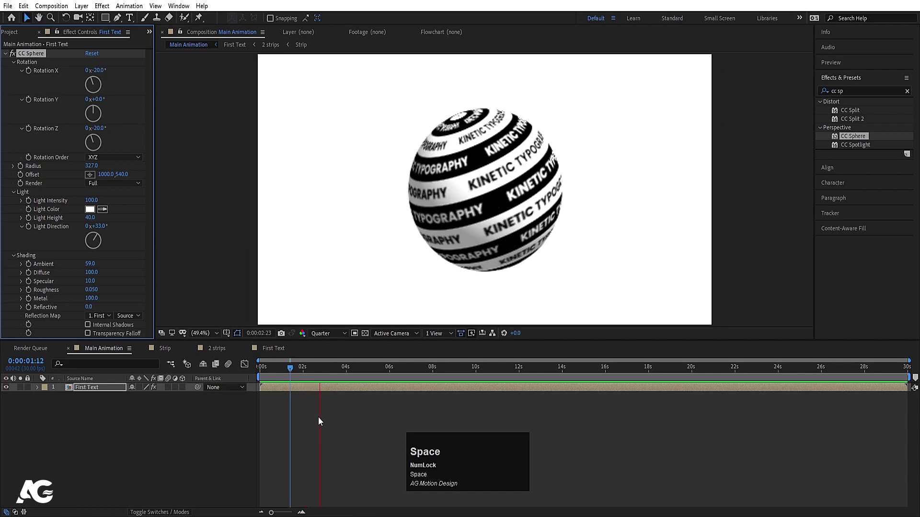
- Preview the rotating text sphere at full resolution and return to the start
{"action": "key", "text": "space"}
{"action": "left_click", "coordinate": [329, 335]}
{"action": "key", "text": "space"}
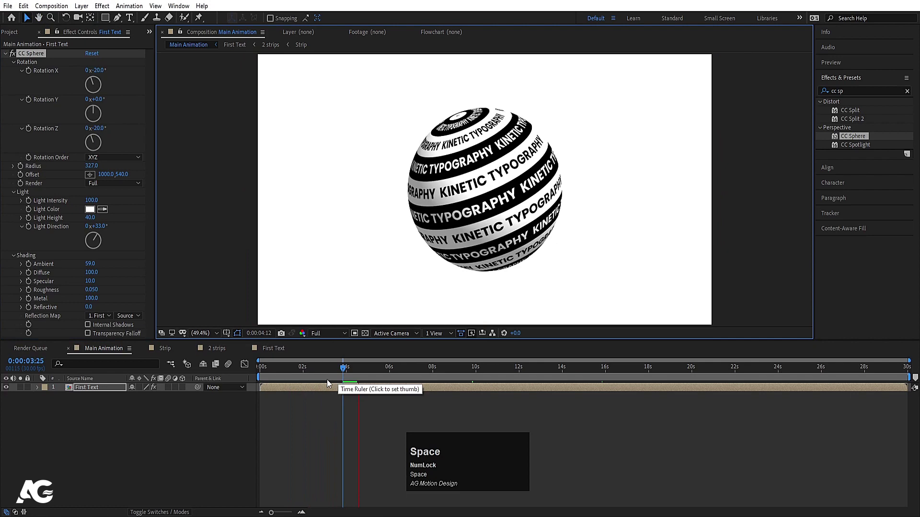
{"action": "left_click", "coordinate": [303, 378]}
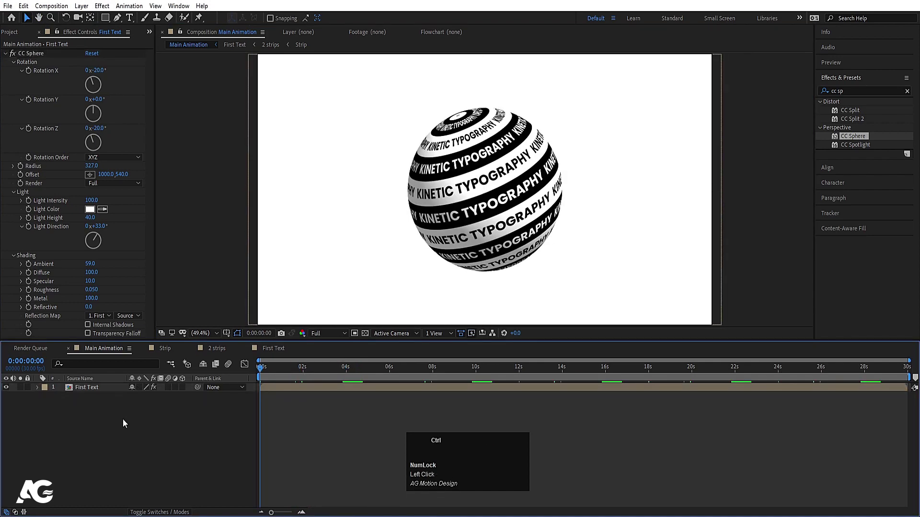
- Create a new 1920×1080 composition named 'Second text'
{"action": "key", "text": "ctrl+n"}
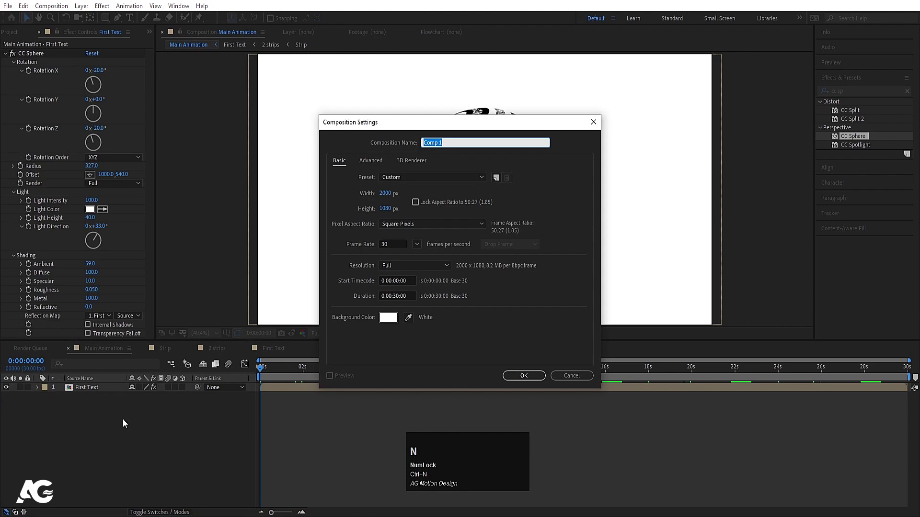
{"action": "type", "text": "econ"}
{"action": "key", "text": "space"}
{"action": "type", "text": "tes"}
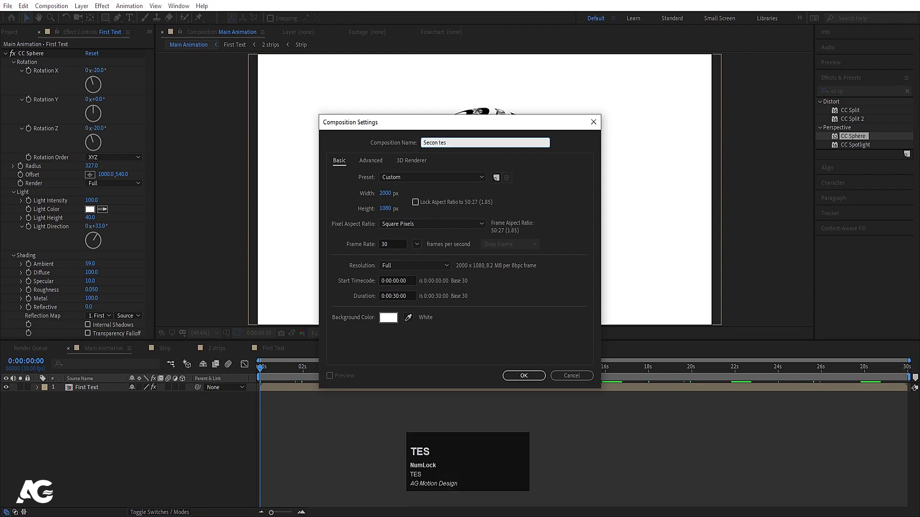
{"action": "type", "text": "xt"}
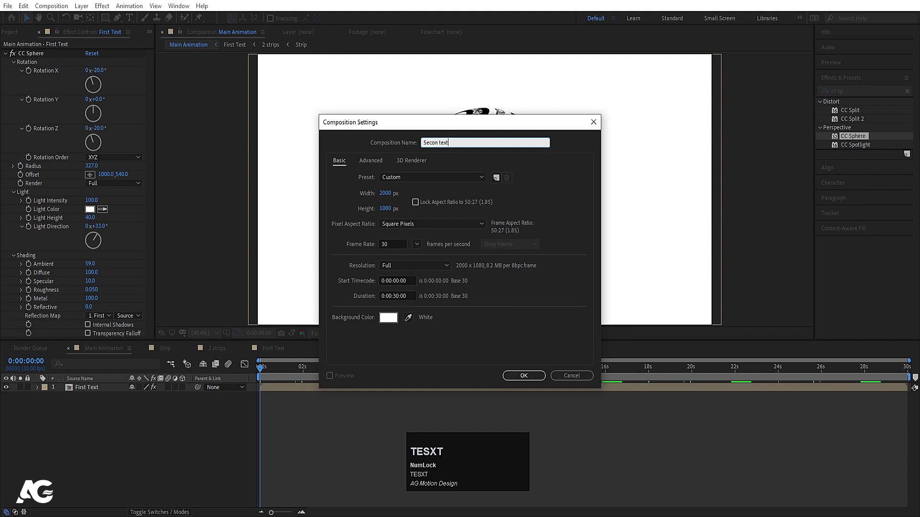
{"action": "key", "text": "Left"}
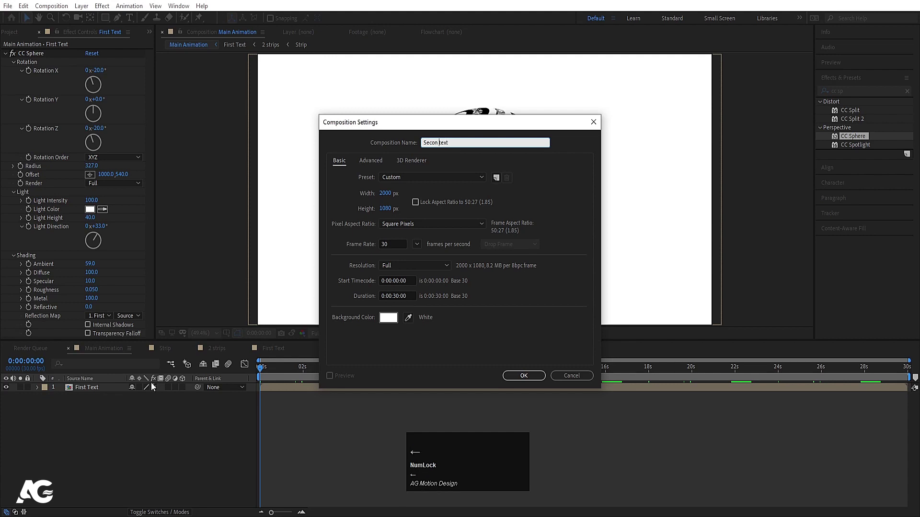
{"action": "key", "text": "d"}
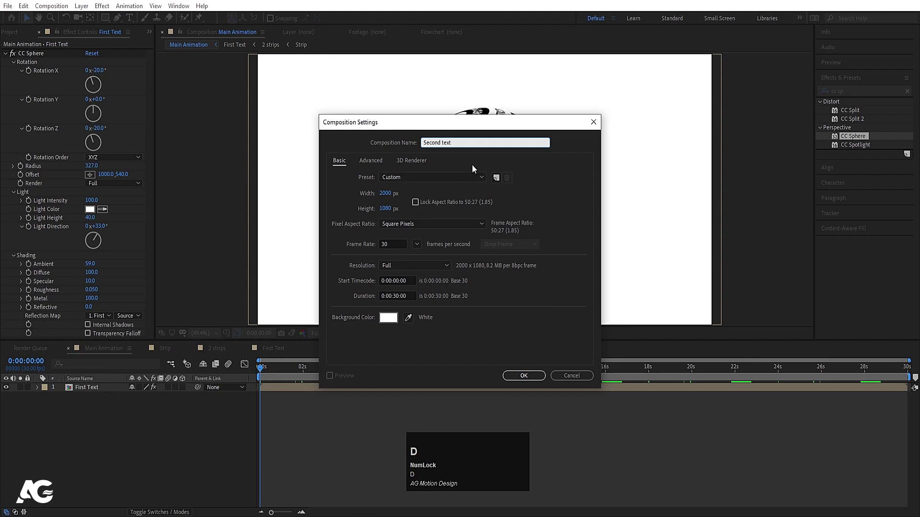
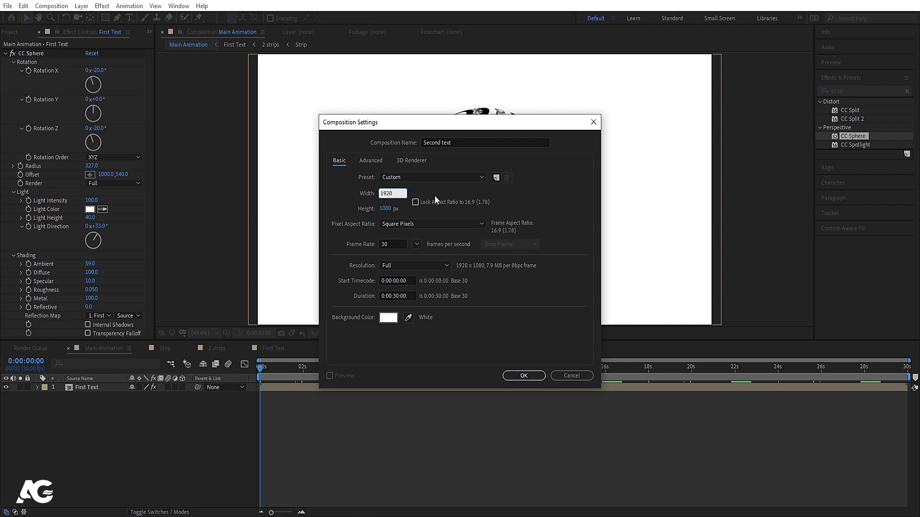
{"action": "left_click", "coordinate": [435, 191]}
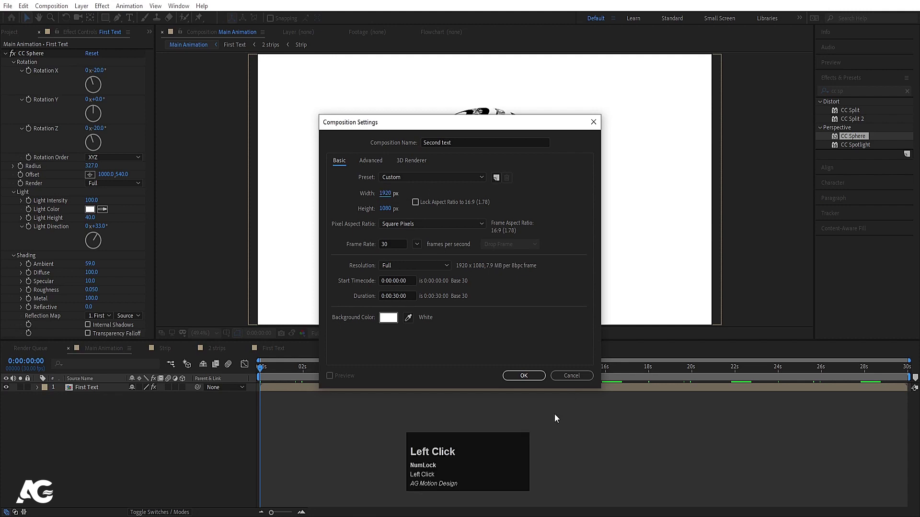
{"action": "left_click", "coordinate": [526, 383]}
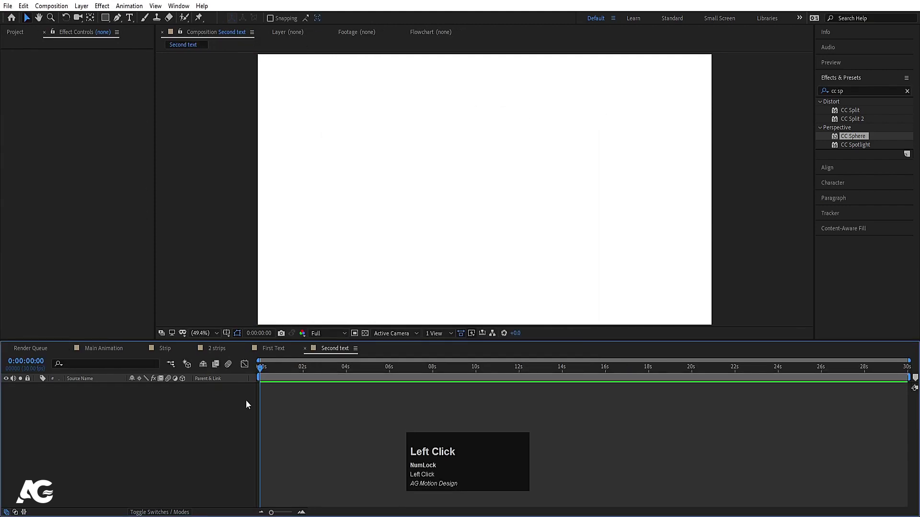
- Place Second text above First Text in Main Animation and wrap it with CC Cylinder
{"action": "key", "text": "ctrl+0"}
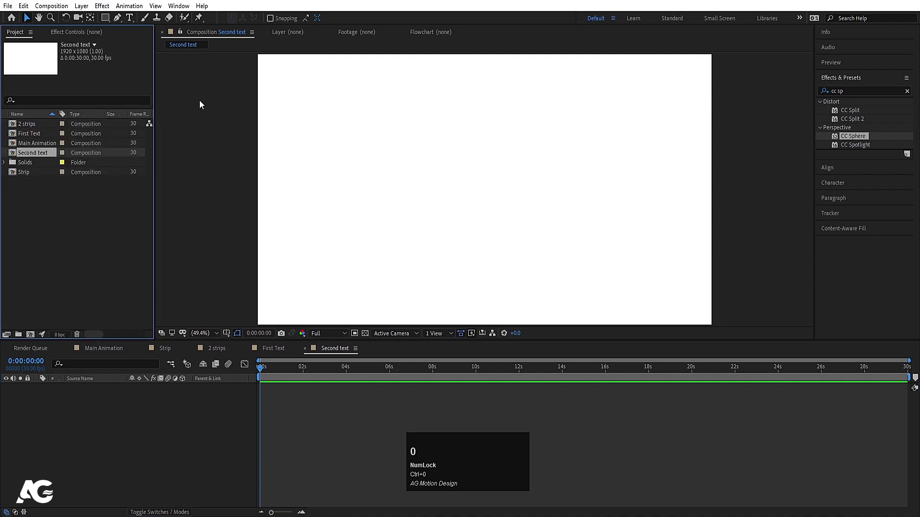
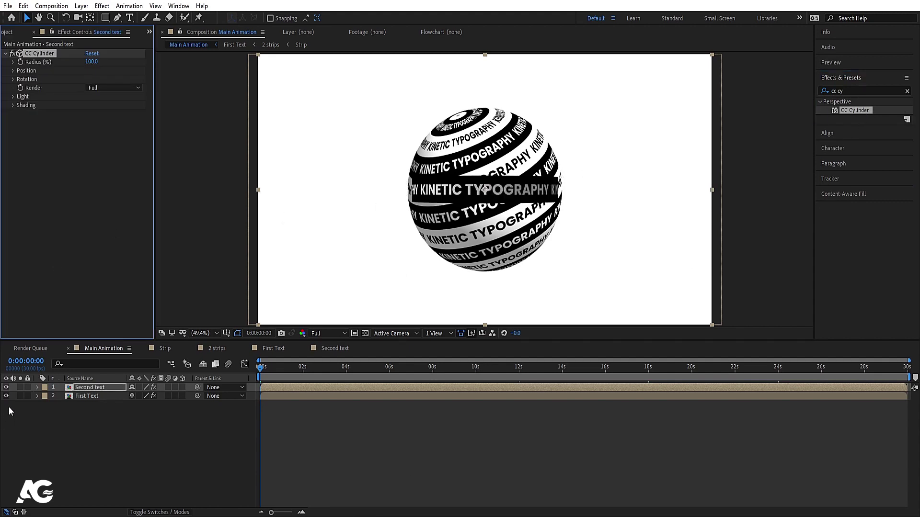
{"action": "left_click_drag", "start_coordinate": [8, 402], "coordinate": [89, 399]}
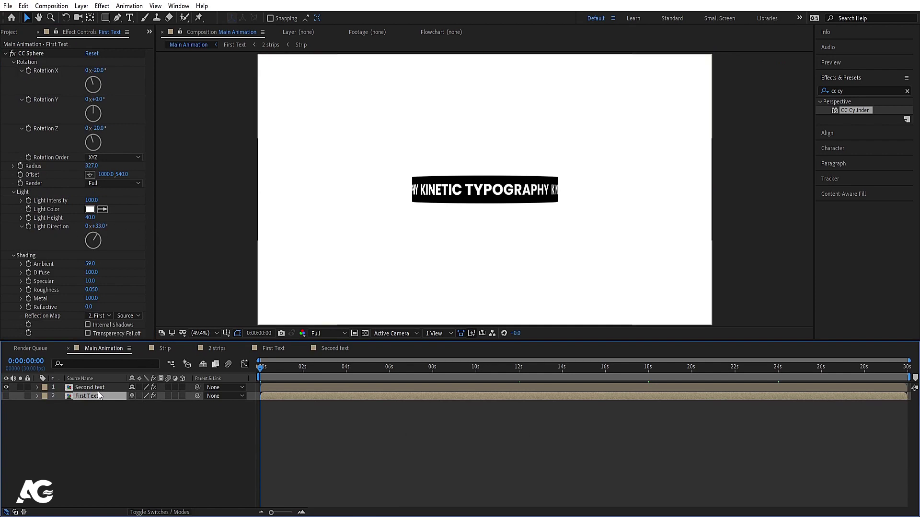
- Set the cylinder's Light Direction to 33 and check the sphere's rotation values to match
{"action": "left_click", "coordinate": [104, 395]}
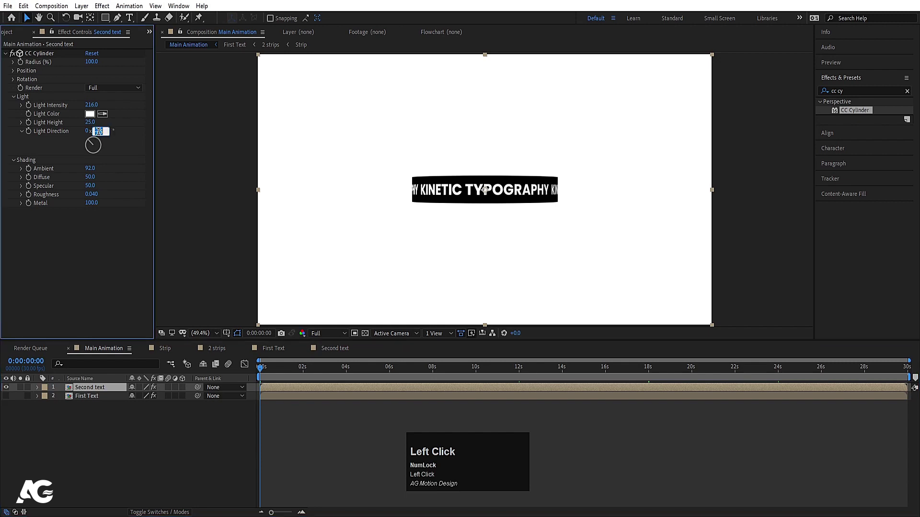
{"action": "key", "text": "Return"}
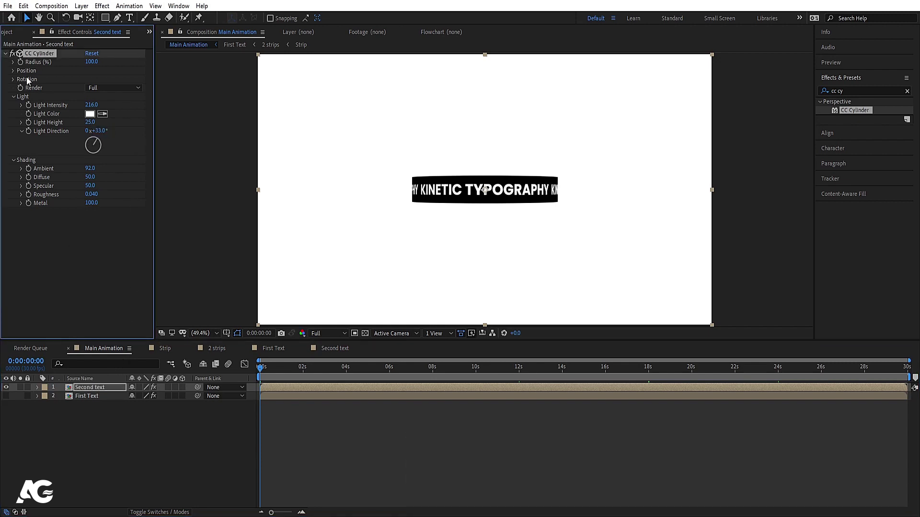
{"action": "left_click", "coordinate": [20, 82]}
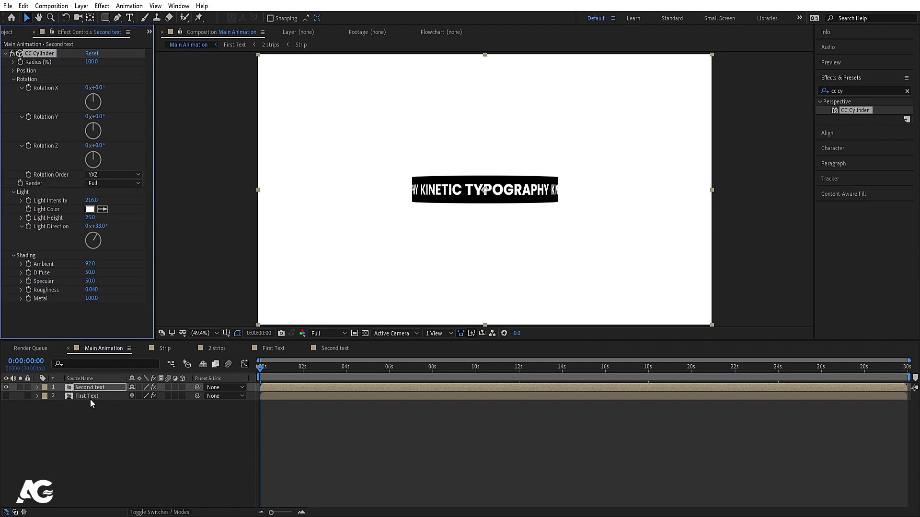
{"action": "left_click", "coordinate": [96, 403]}
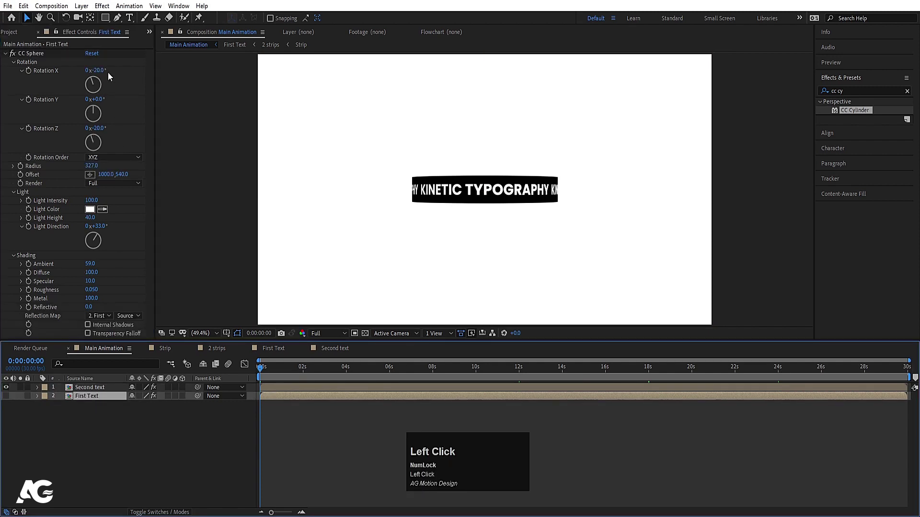
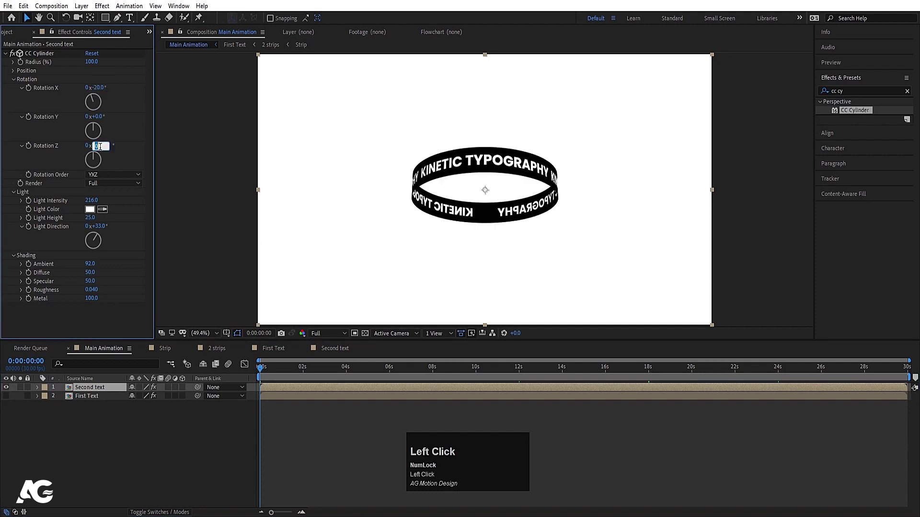
- Tilt the cylinder -20° on X and Z like the sphere and preview the slanted ring
{"action": "key", "text": "-"}
{"action": "key", "text": "\\"}
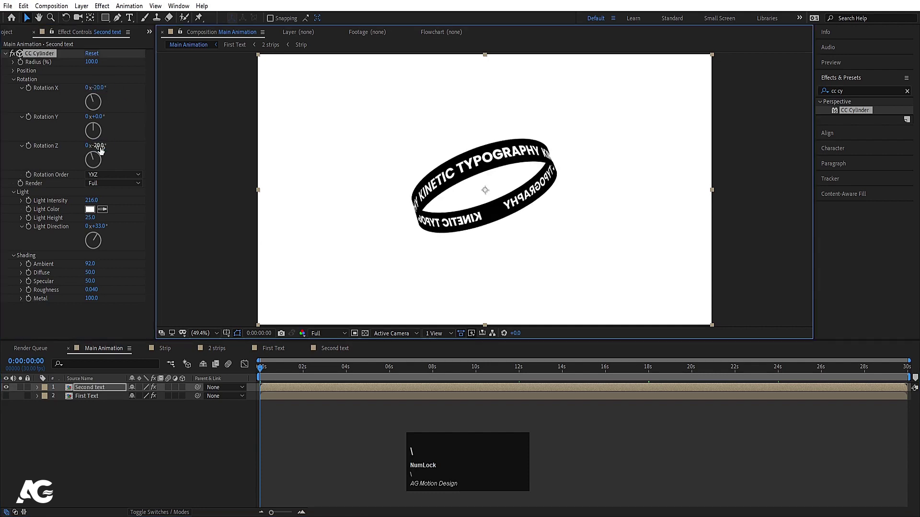
{"action": "left_click", "coordinate": [285, 371]}
{"action": "key", "text": "space"}
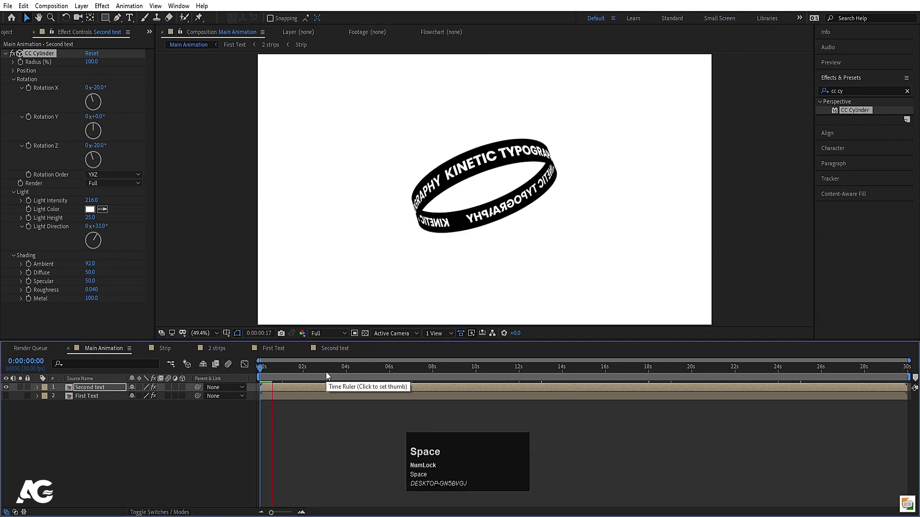
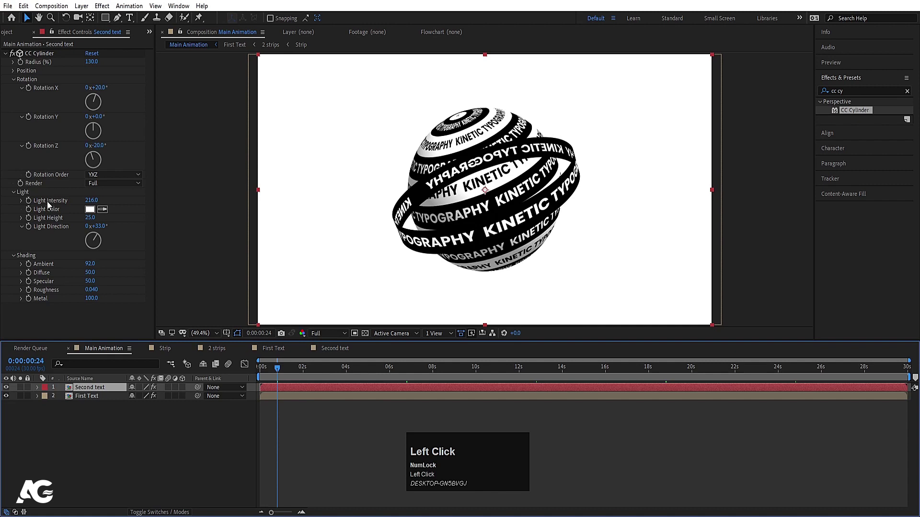
- Set CC Cylinder Render to Outside and duplicate the ring with progressively larger radius
{"action": "left_click", "coordinate": [41, 191]}
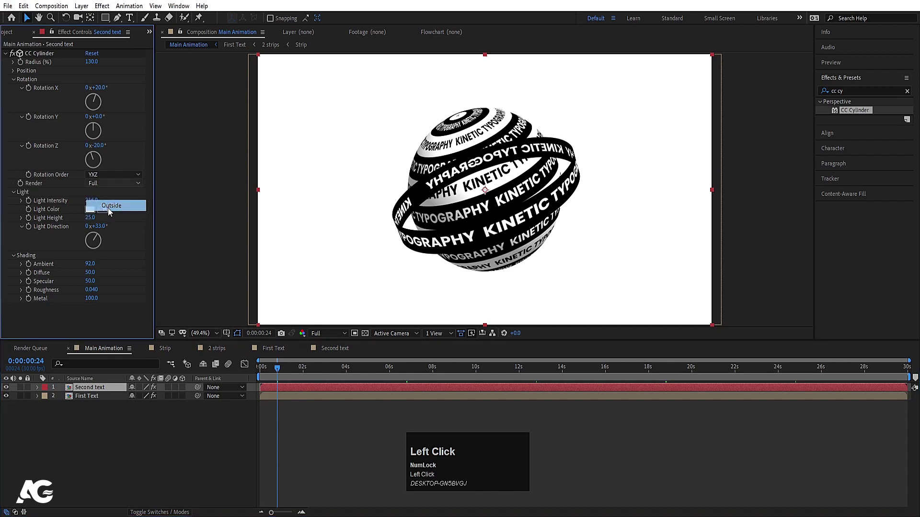
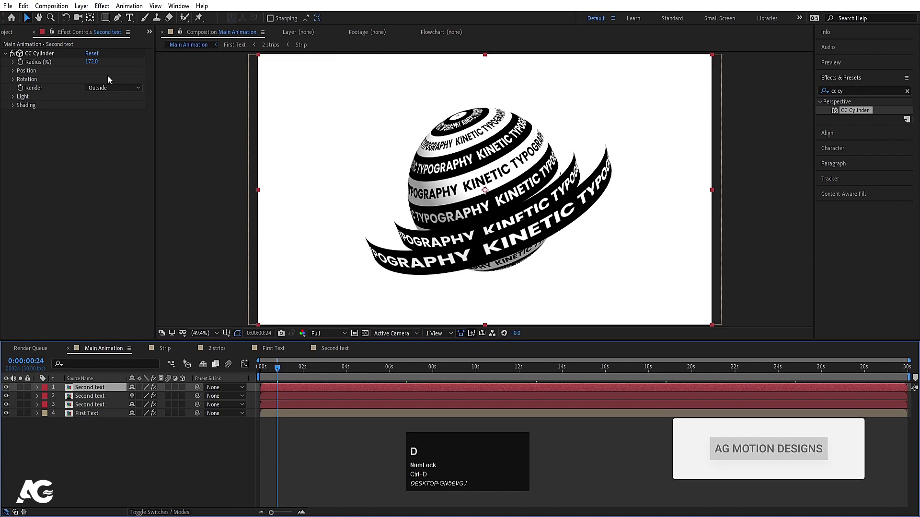
{"action": "left_click_drag", "start_coordinate": [95, 64], "coordinate": [113, 392]}
{"action": "key", "text": "ctrl+d"}
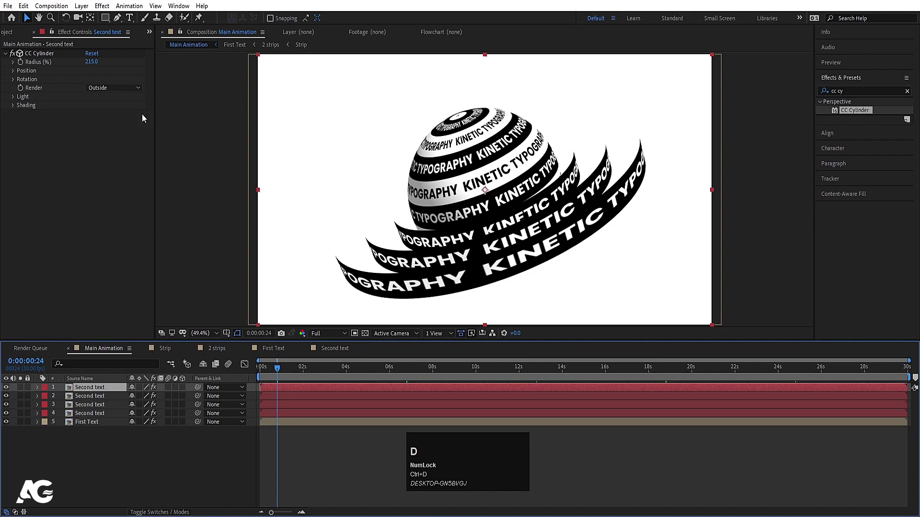
{"action": "left_click_drag", "start_coordinate": [98, 64], "coordinate": [112, 394]}
- Keep duplicating the widest ring layer to build six widening outer rings
{"action": "key", "text": "ctrl+d"}
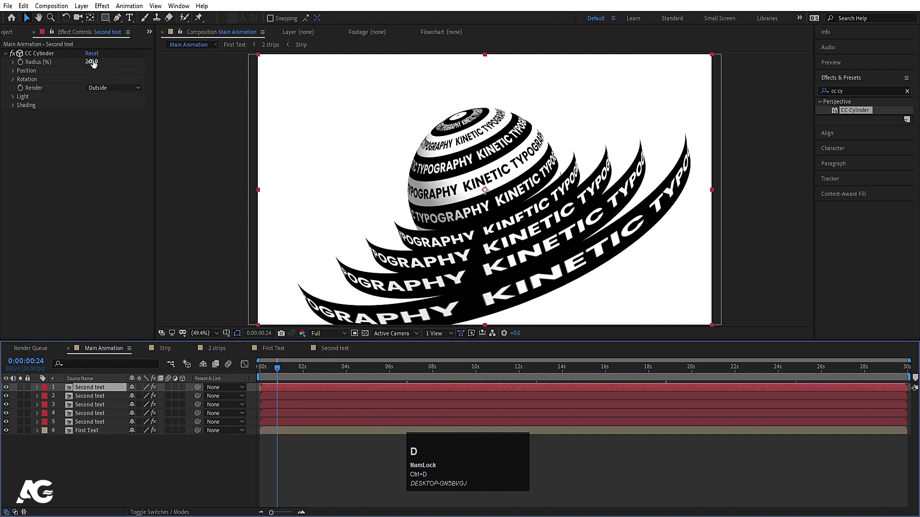
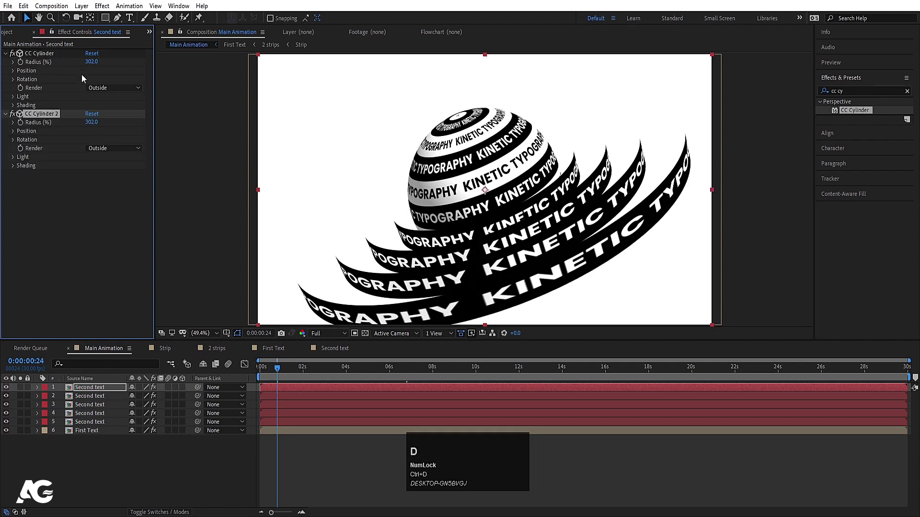
{"action": "key", "text": "ctrl+z"}
{"action": "left_click", "coordinate": [97, 395]}
{"action": "key", "text": "ctrl+d"}
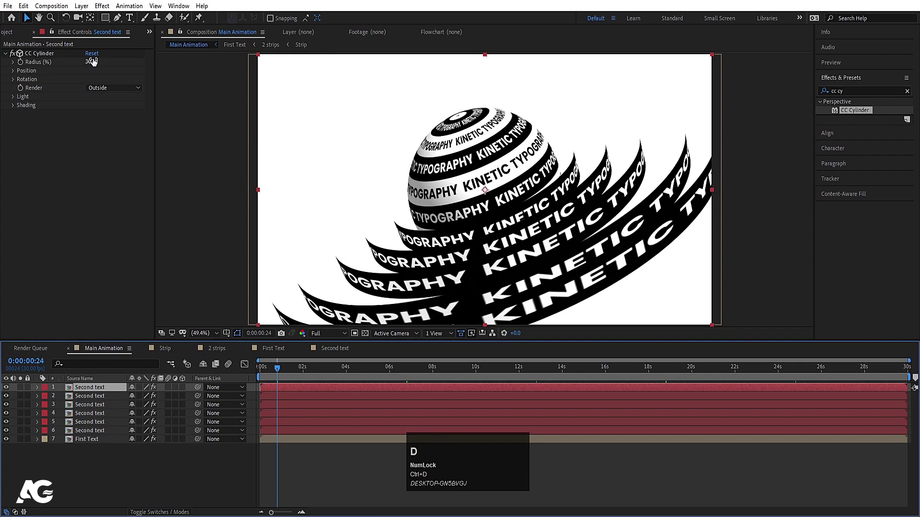
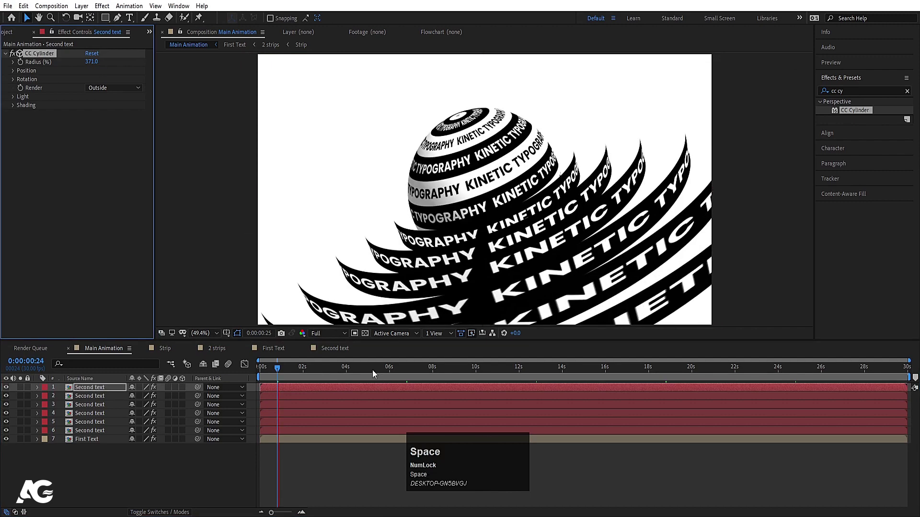
- Preview the rings, then select all six ring layers for duplication
{"action": "left_click_drag", "start_coordinate": [267, 373], "coordinate": [330, 336]}
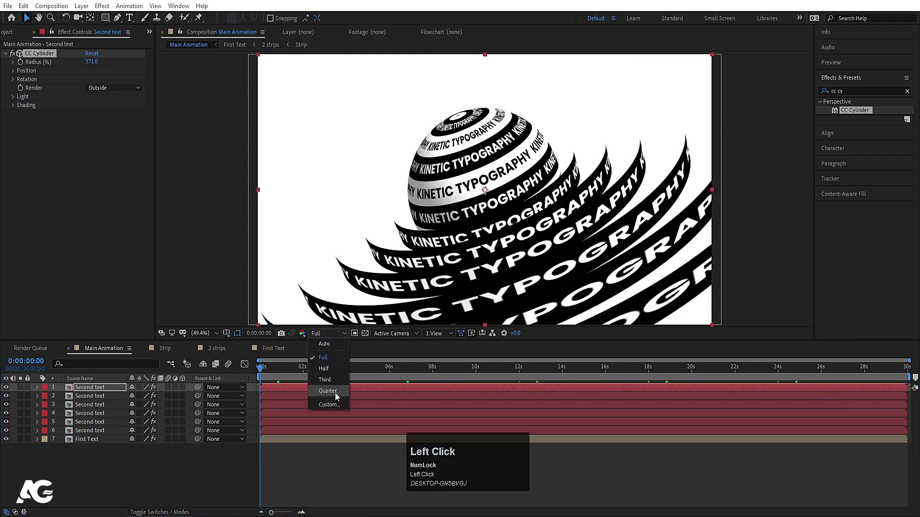
{"action": "key", "text": "space"}
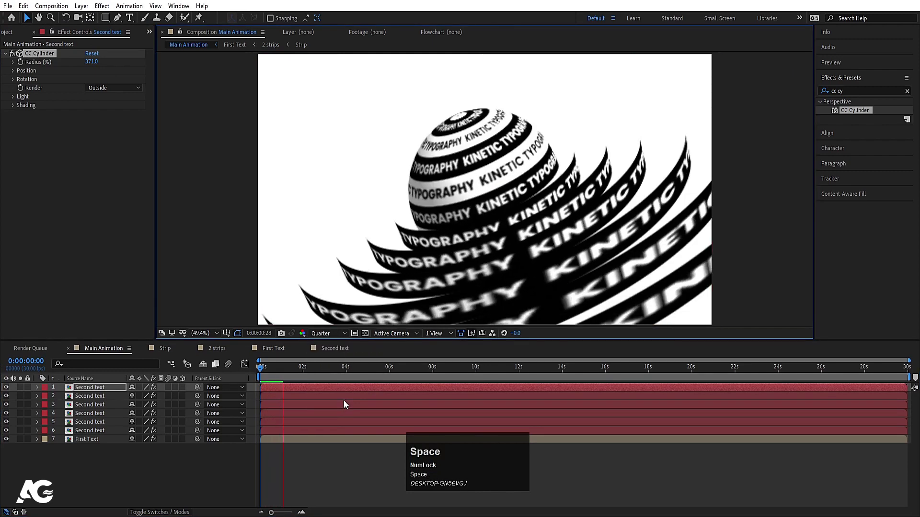
{"action": "key", "text": "space"}
{"action": "left_click", "coordinate": [266, 374]}
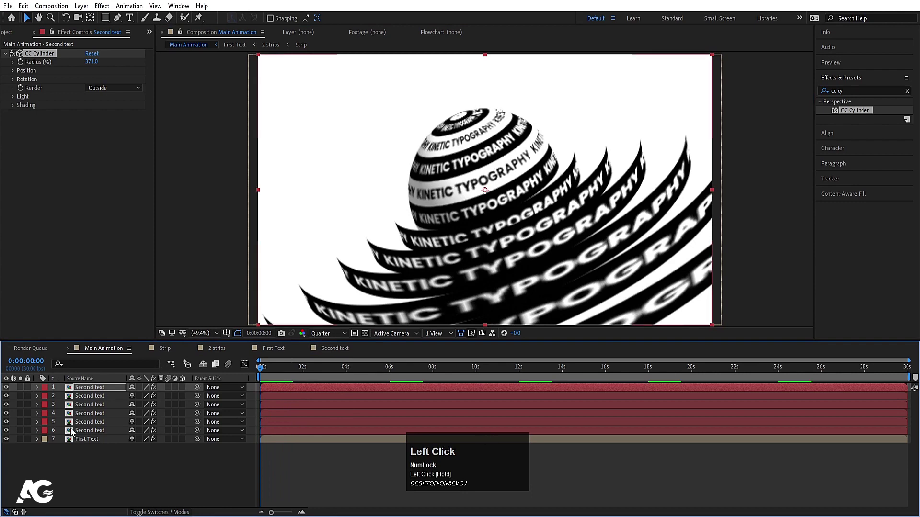
{"action": "left_click", "coordinate": [95, 392]}
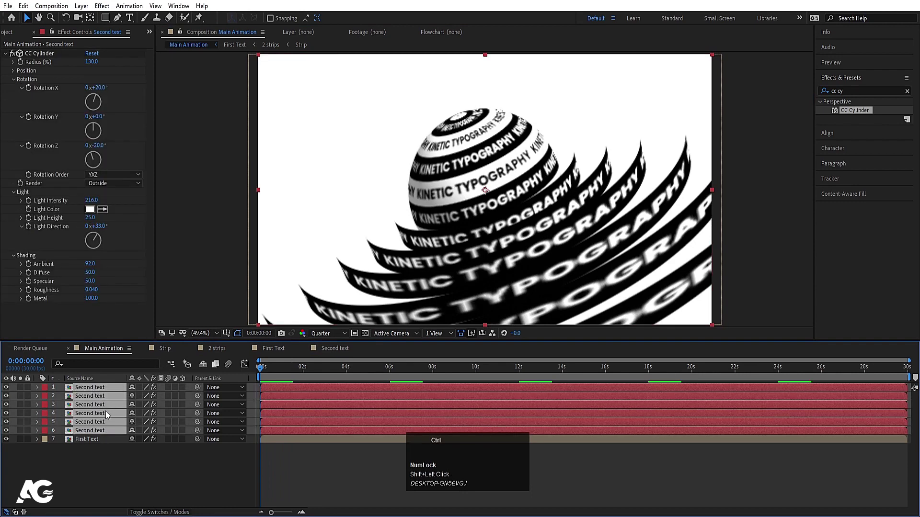
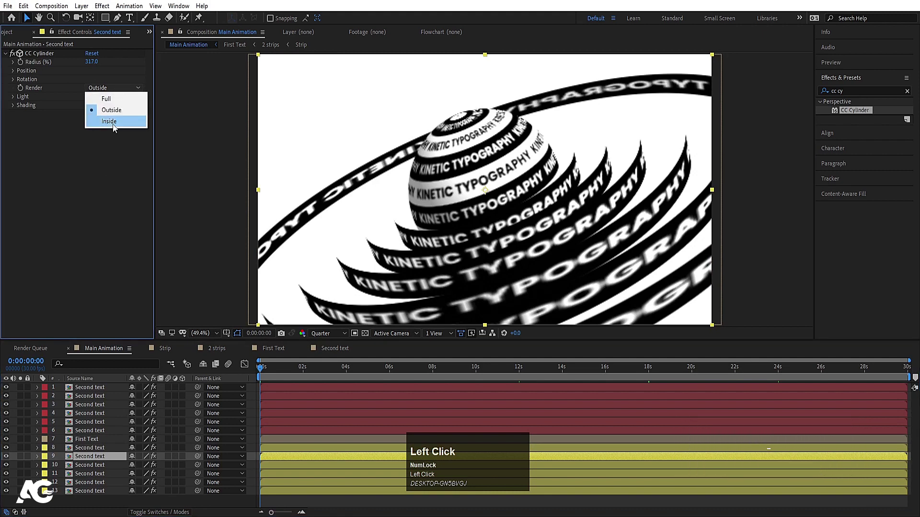
- Set the duplicated rings' CC Cylinder Render to Inside, forming inner rings below First Text
{"action": "left_click", "coordinate": [91, 470]}
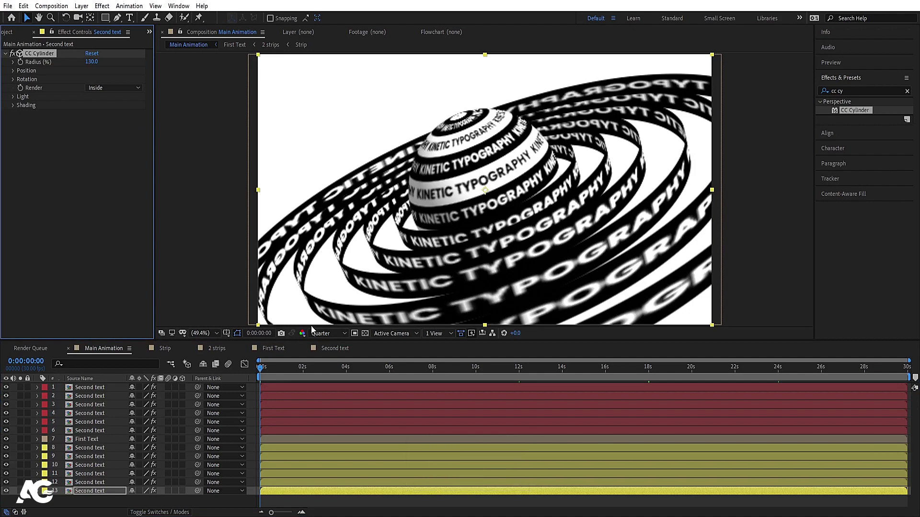
{"action": "left_click", "coordinate": [317, 336]}
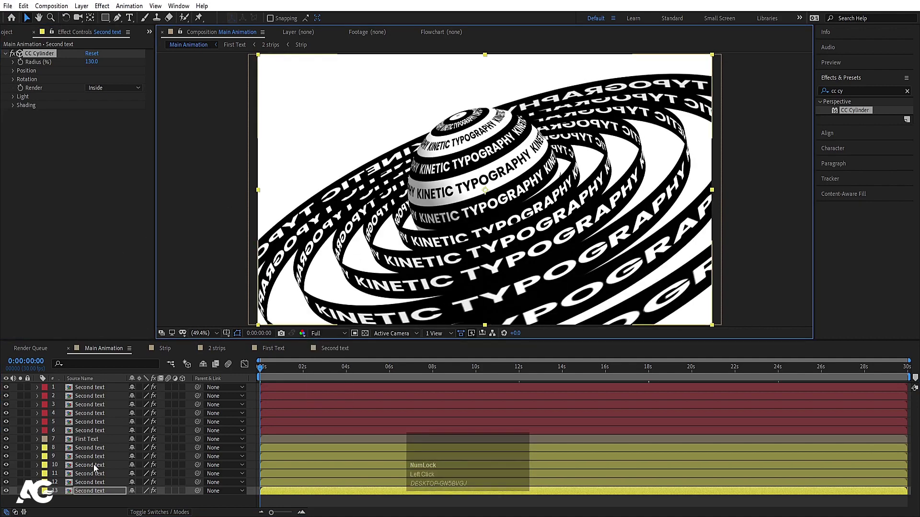
{"action": "left_click_drag", "start_coordinate": [73, 497], "coordinate": [327, 336]}
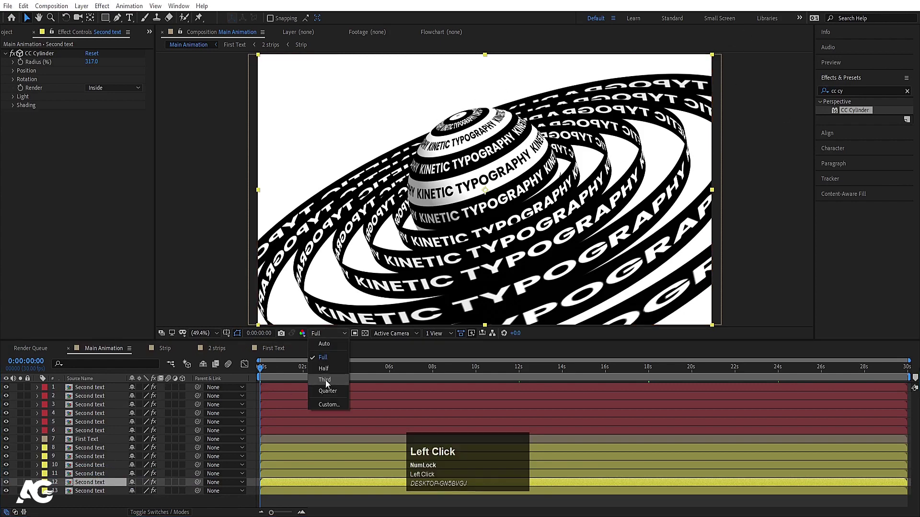
- Preview the twelve interlaced rings at quarter resolution, scrubbing to several frames
{"action": "key", "text": "space"}
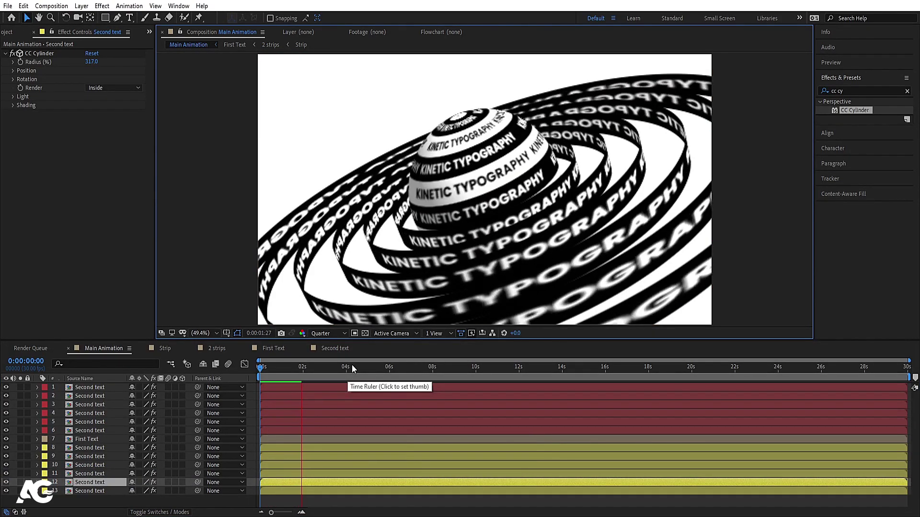
{"action": "key", "text": "space"}
{"action": "left_click", "coordinate": [282, 371]}
{"action": "key", "text": "space"}
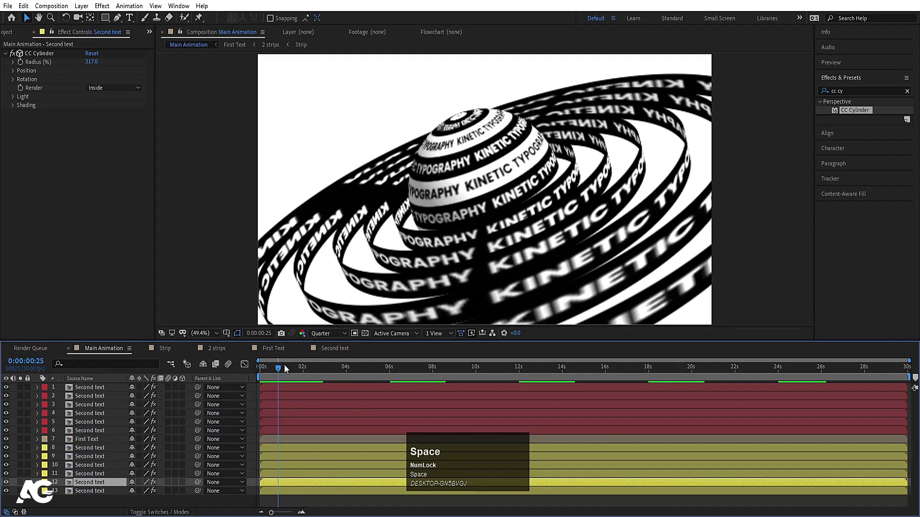
{"action": "left_click", "coordinate": [279, 376]}
{"action": "key", "text": "space"}
{"action": "left_click", "coordinate": [267, 372]}
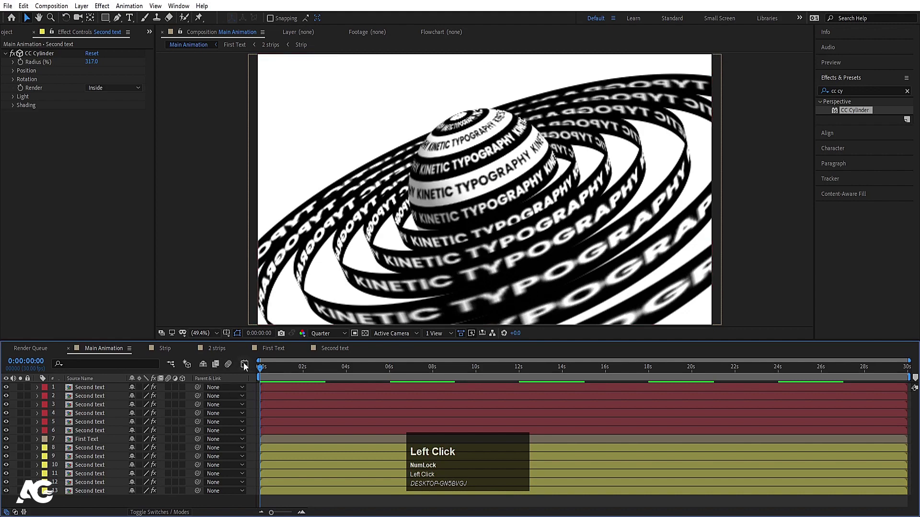
{"action": "left_click", "coordinate": [80, 396]}
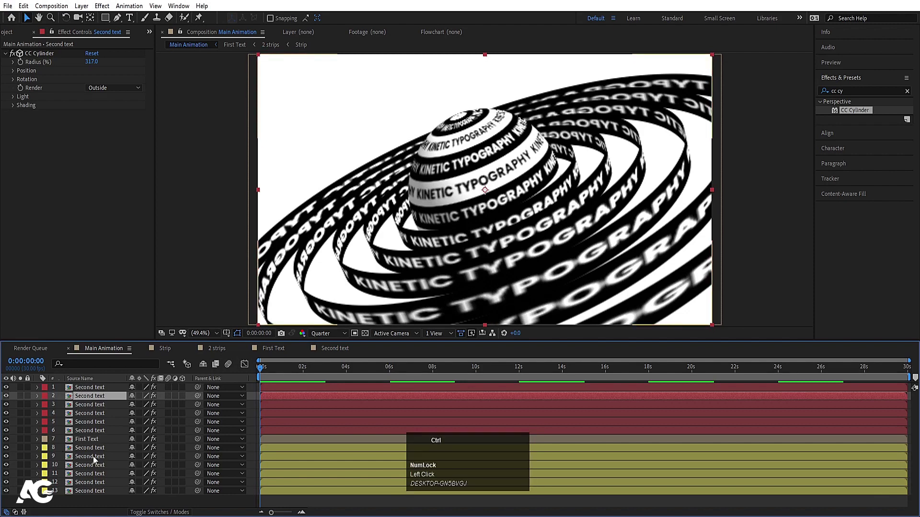
{"action": "key", "text": "ctrl+Num_Lock"}
- Apply Time-Reverse Layer to alternating ring layers so they spin opposite ways, then preview
{"action": "left_click", "coordinate": [96, 461]}
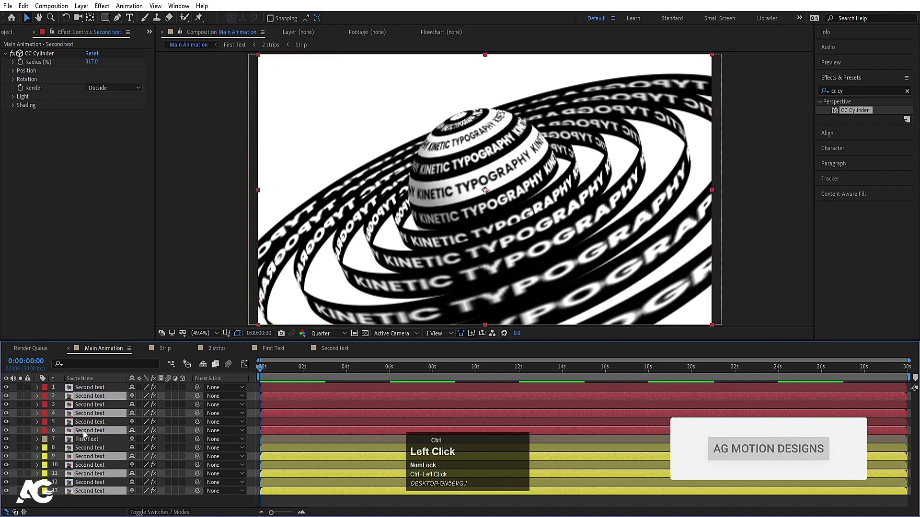
{"action": "right_click", "coordinate": [86, 436]}
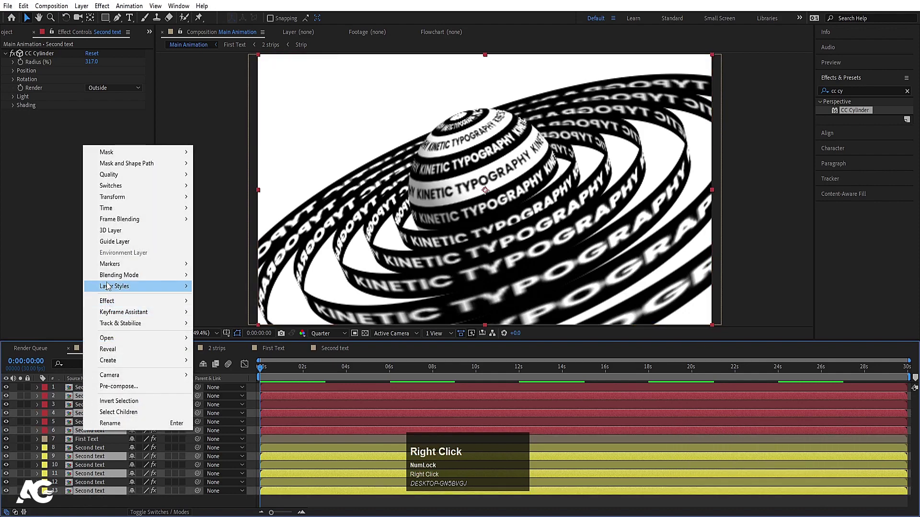
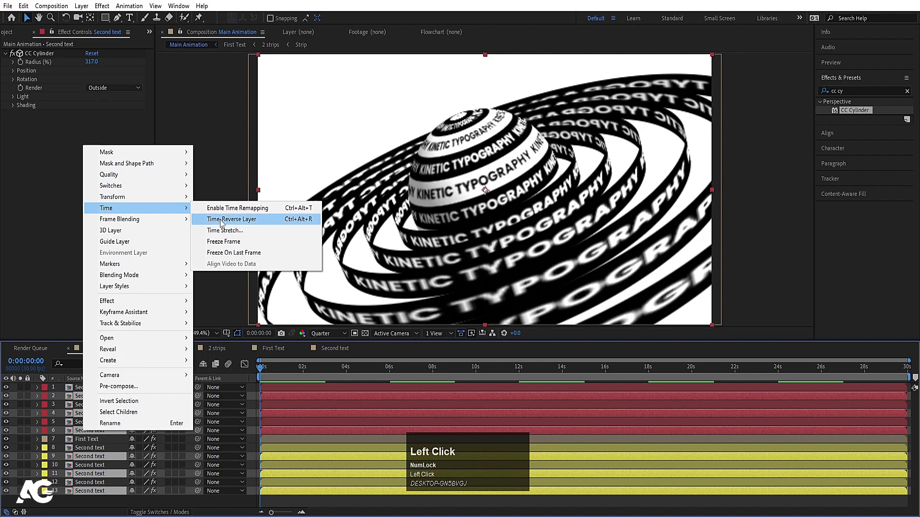
{"action": "key", "text": "space"}
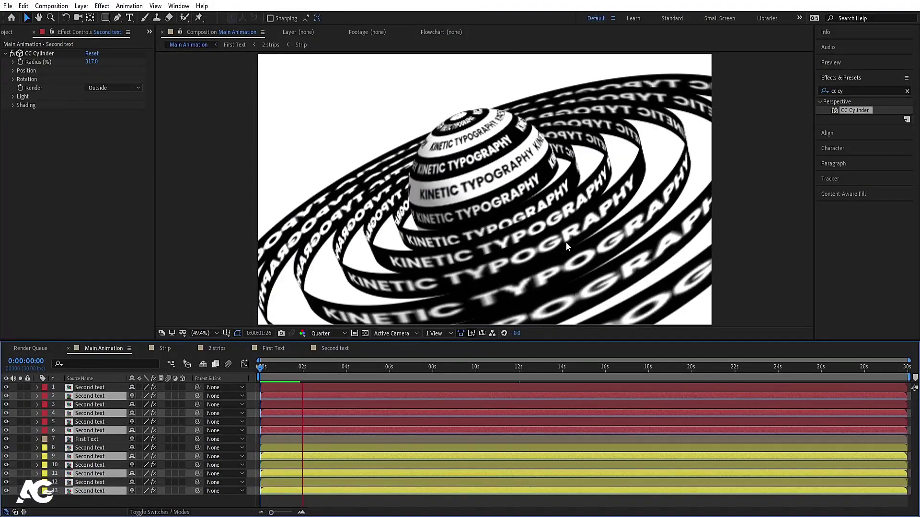
{"action": "key", "text": "space"}
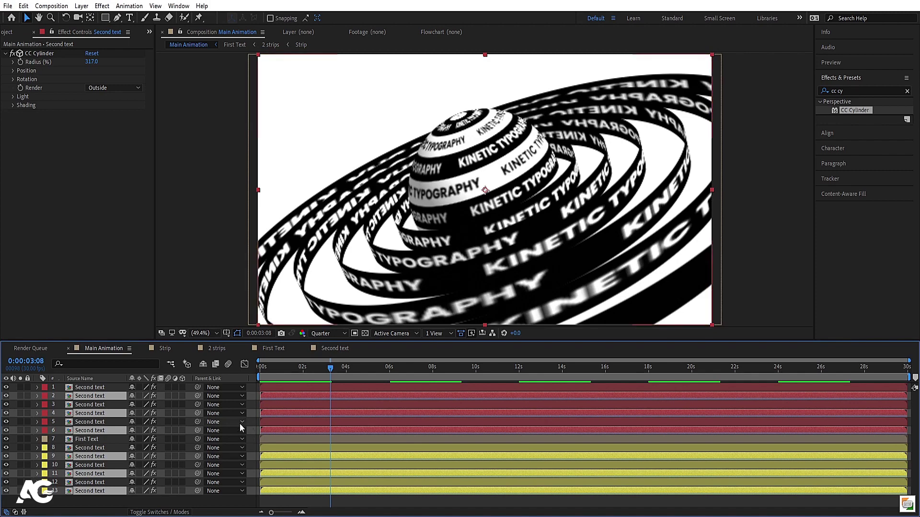
{"action": "left_click", "coordinate": [255, 409]}
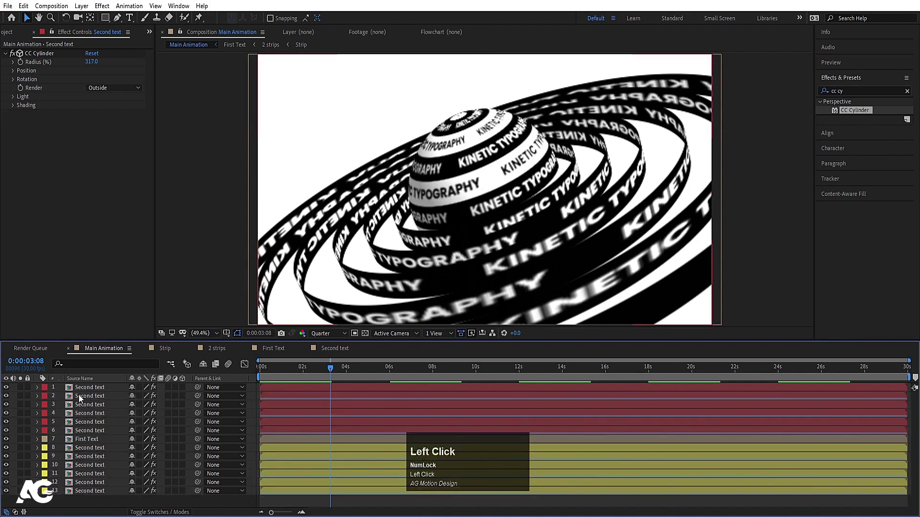
{"action": "left_click", "coordinate": [82, 398]}
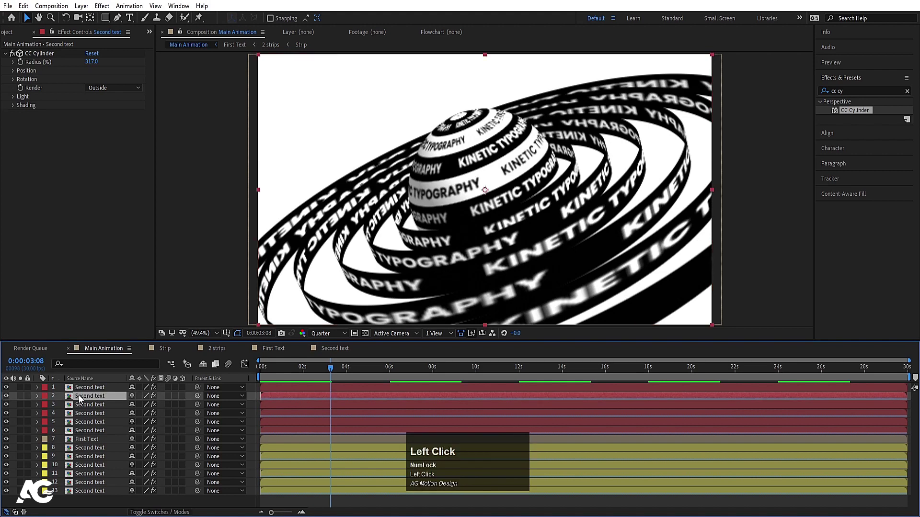
- Copy the color-swapped Tint from one inner ring onto the remaining inner ring layers
{"action": "left_click", "coordinate": [88, 454]}
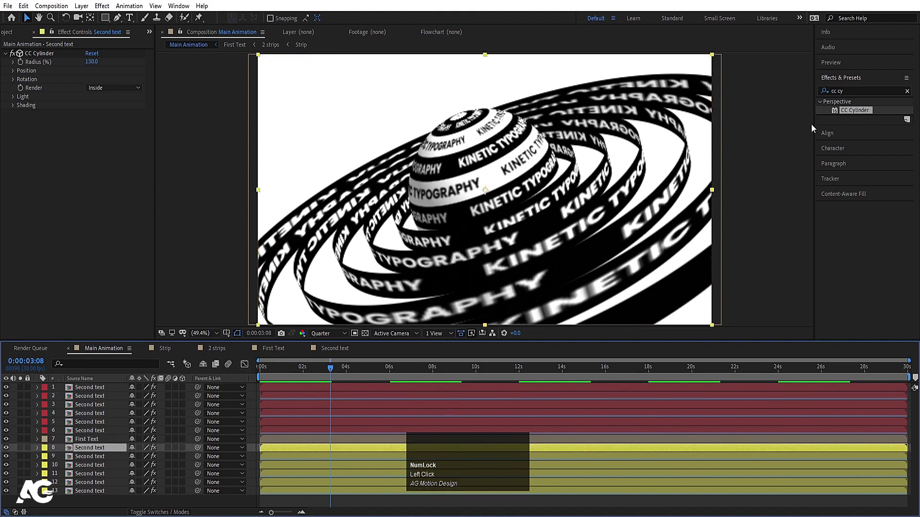
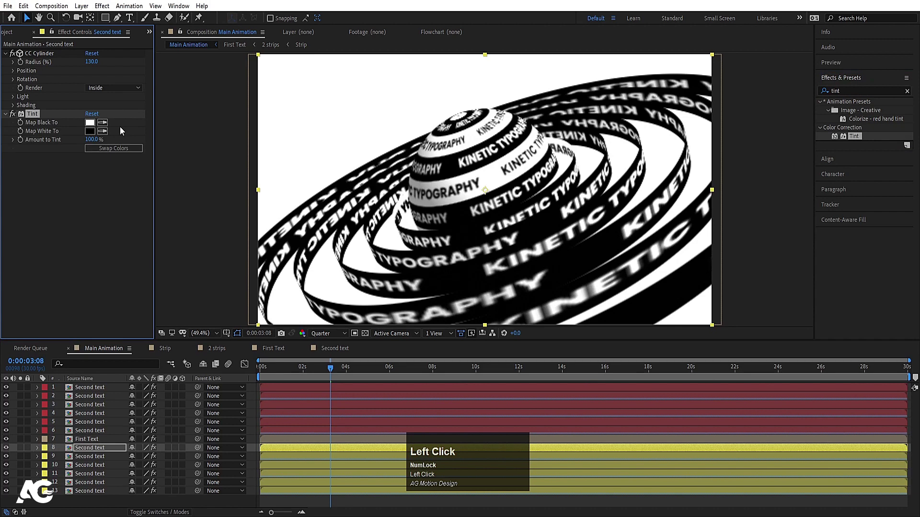
{"action": "key", "text": "ctrl+c"}
{"action": "left_click", "coordinate": [96, 456]}
{"action": "left_click", "coordinate": [95, 495]}
{"action": "key", "text": "ctrl+v"}
- Preview the ring animation from the start to check the white-on-black inner rings
{"action": "key", "text": "space"}
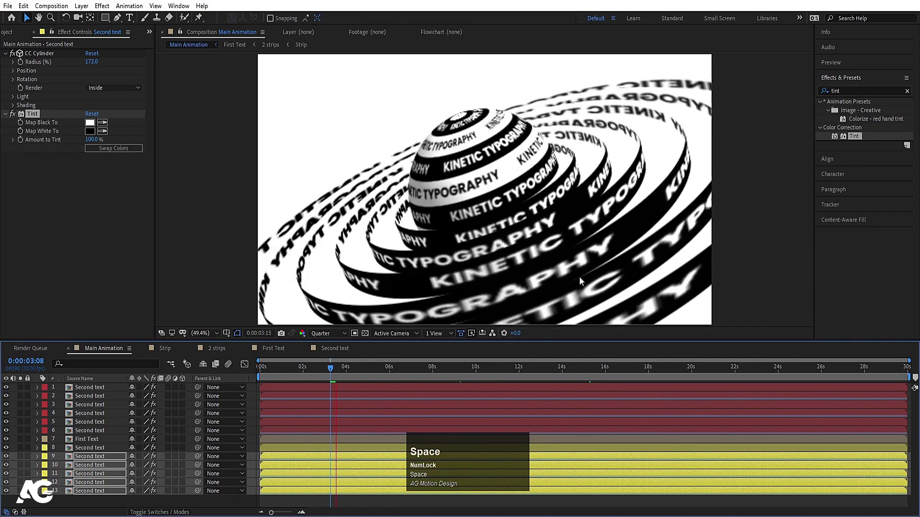
{"action": "key", "text": "space"}
{"action": "left_click", "coordinate": [274, 369]}
{"action": "key", "text": "space"}
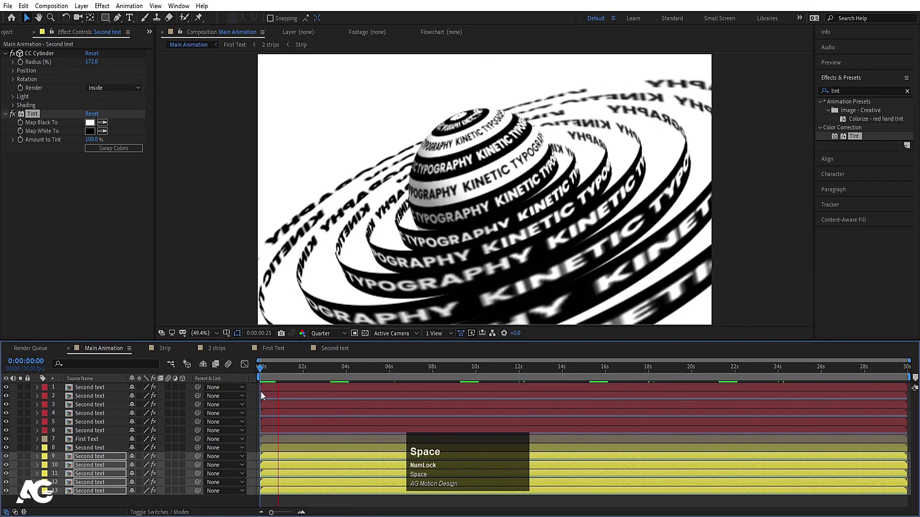
{"action": "left_click", "coordinate": [259, 395]}
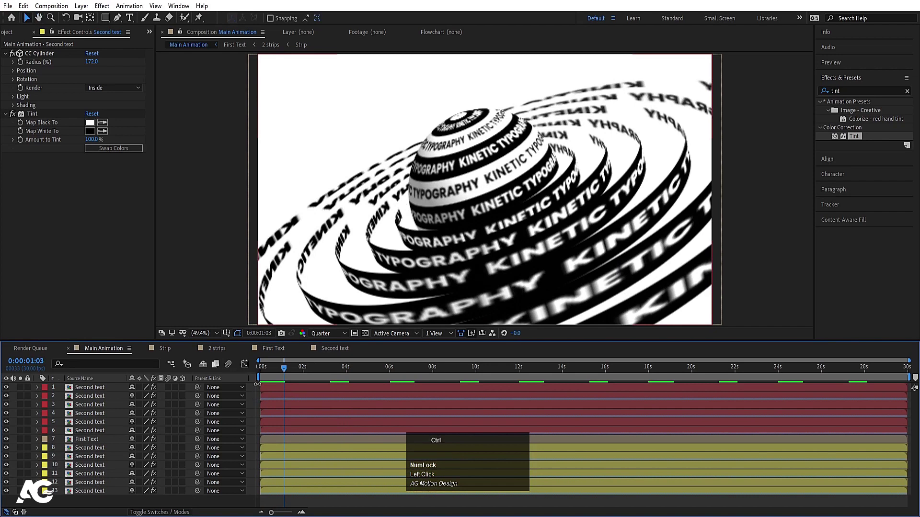
- Set viewer resolution to Full and solo the outermost ring layer
{"action": "left_click", "coordinate": [113, 394]}
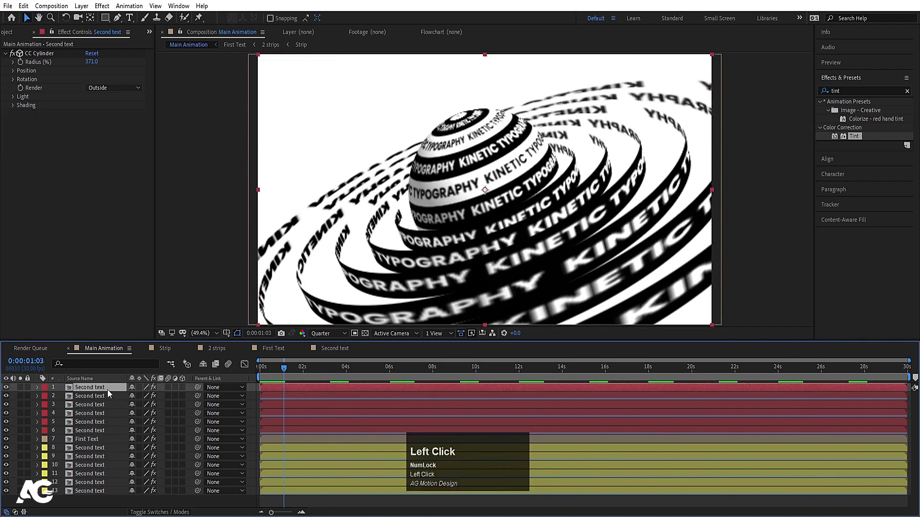
{"action": "left_click", "coordinate": [334, 339]}
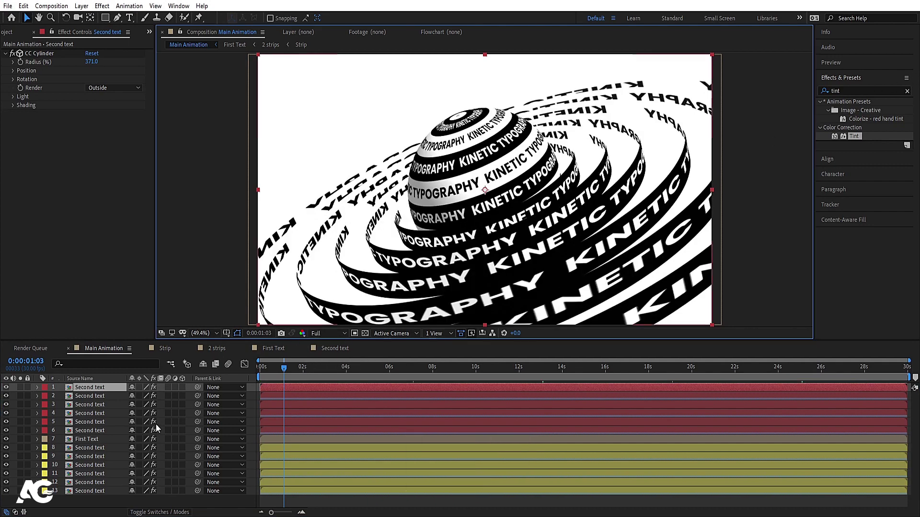
{"action": "left_click", "coordinate": [23, 391]}
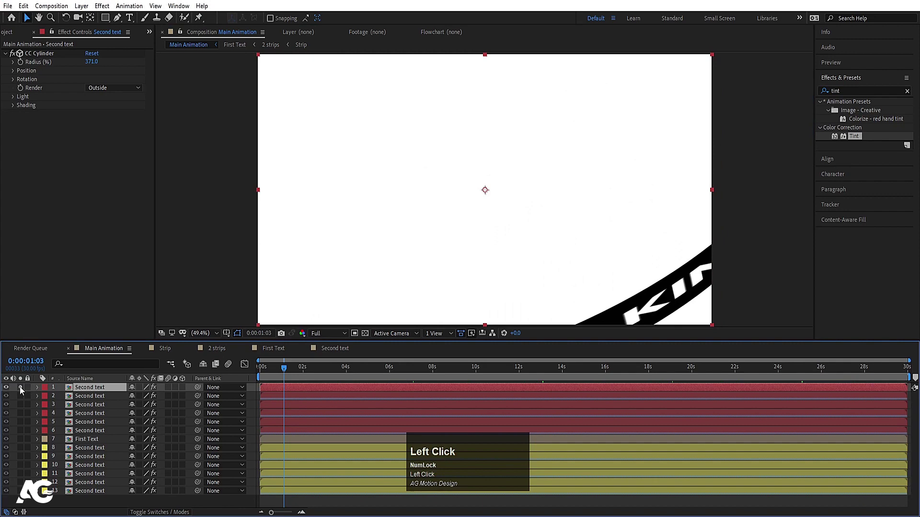
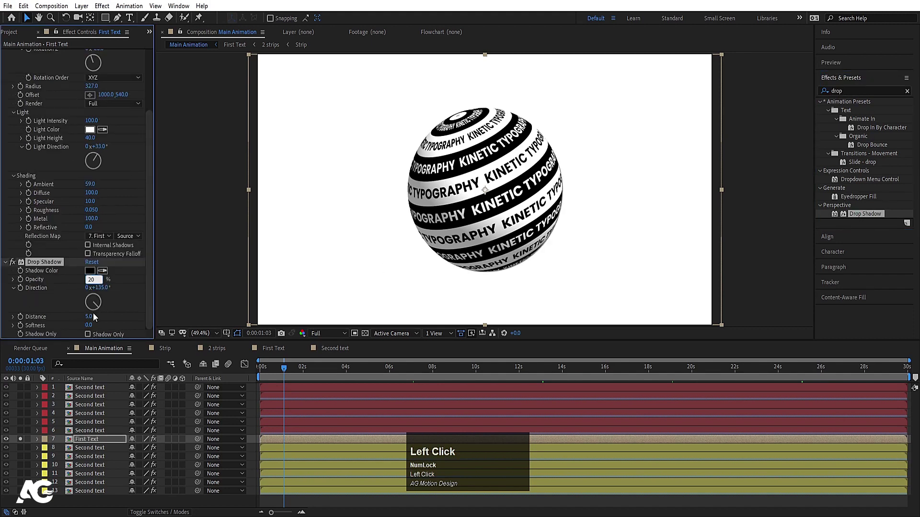
- Add a Drop Shadow to First Text at 20% opacity, distance 20, softness 200 and copy it
{"action": "left_click", "coordinate": [92, 318]}
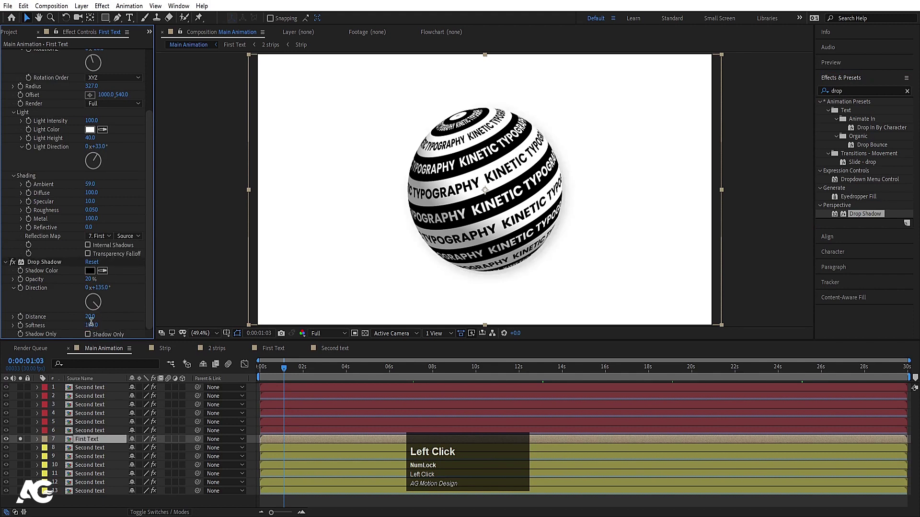
{"action": "key", "text": "Return"}
{"action": "left_click", "coordinate": [115, 320]}
{"action": "key", "text": "ctrl+c"}
- Unsolo the layers and paste the drop shadow onto the outer and inner ring layers
{"action": "left_click", "coordinate": [24, 438]}
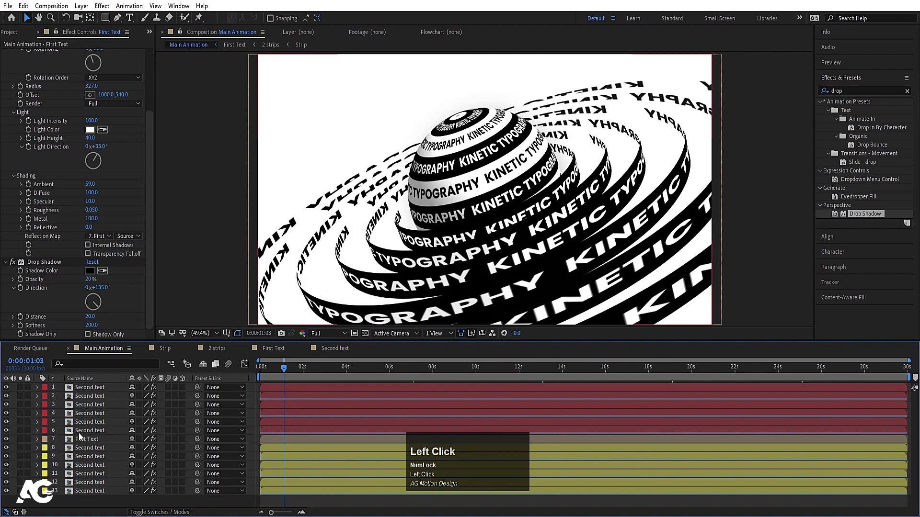
{"action": "left_click", "coordinate": [85, 394]}
{"action": "key", "text": "ctrl+v"}
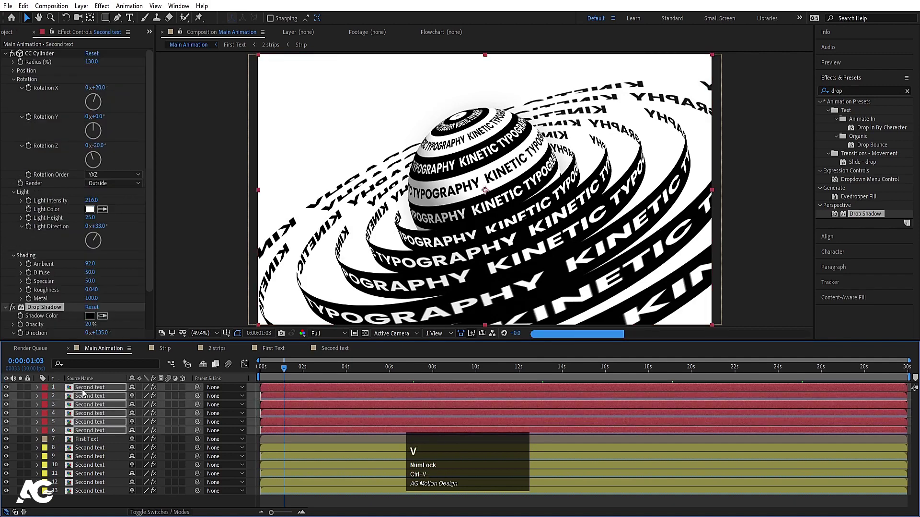
{"action": "left_click", "coordinate": [82, 449]}
{"action": "left_click", "coordinate": [102, 495]}
{"action": "key", "text": "ctrl+v"}
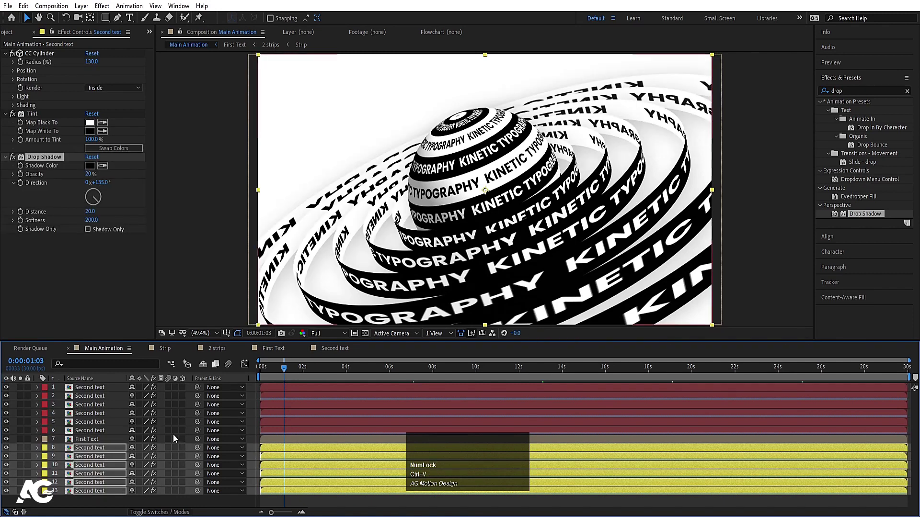
{"action": "left_click", "coordinate": [254, 388]}
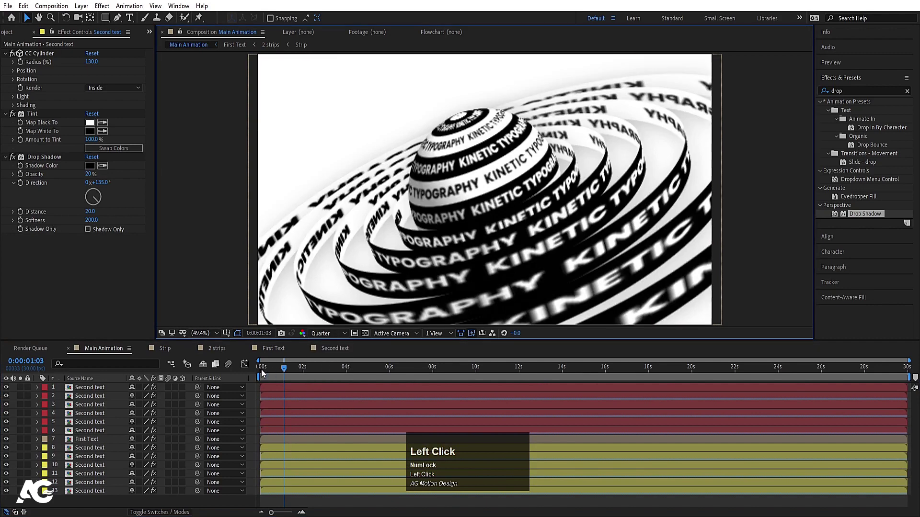
- Play through the finished sphere-and-rings animation from the start
{"action": "key", "text": "space"}
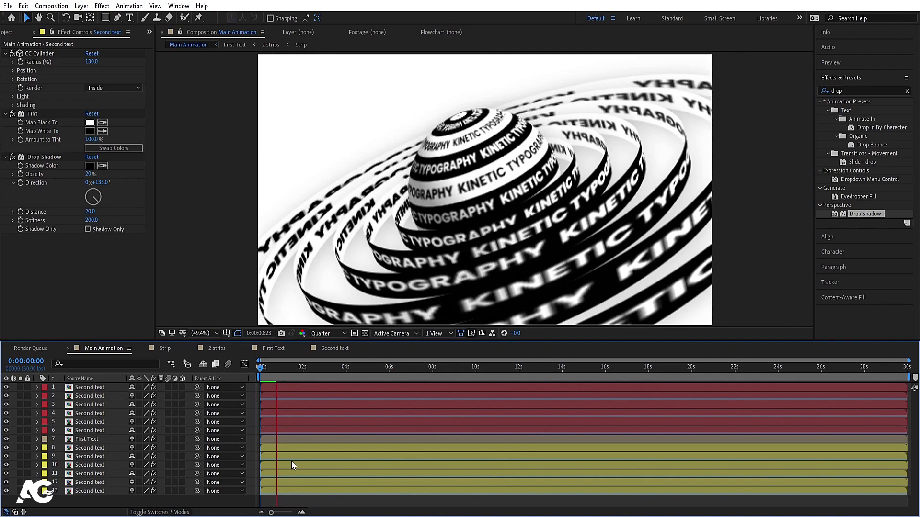
{"action": "key", "text": "space"}
{"action": "left_click", "coordinate": [266, 371]}
{"action": "key", "text": "space"}
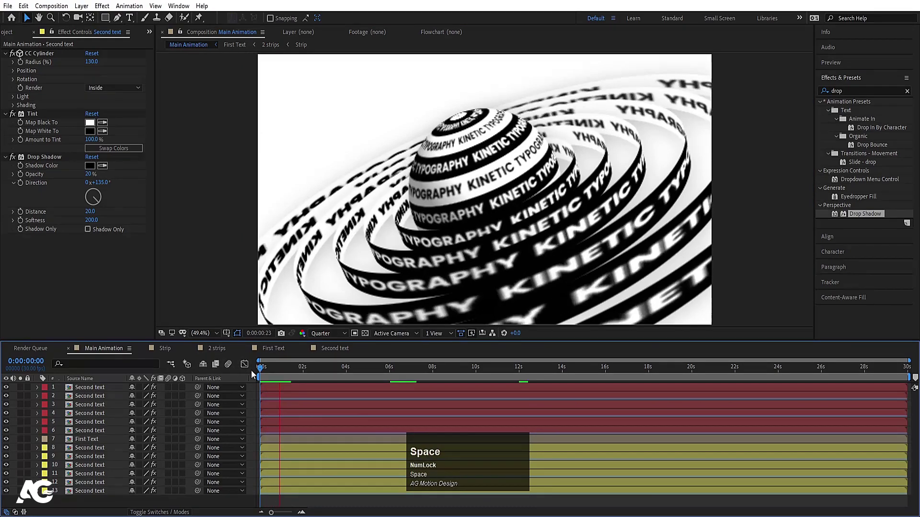
{"action": "left_click", "coordinate": [256, 395]}
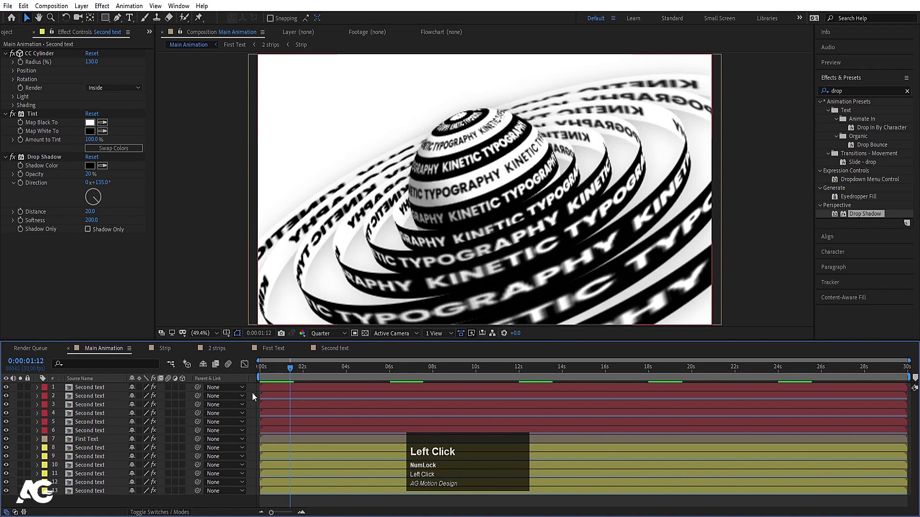
{"action": "key", "text": "space"}
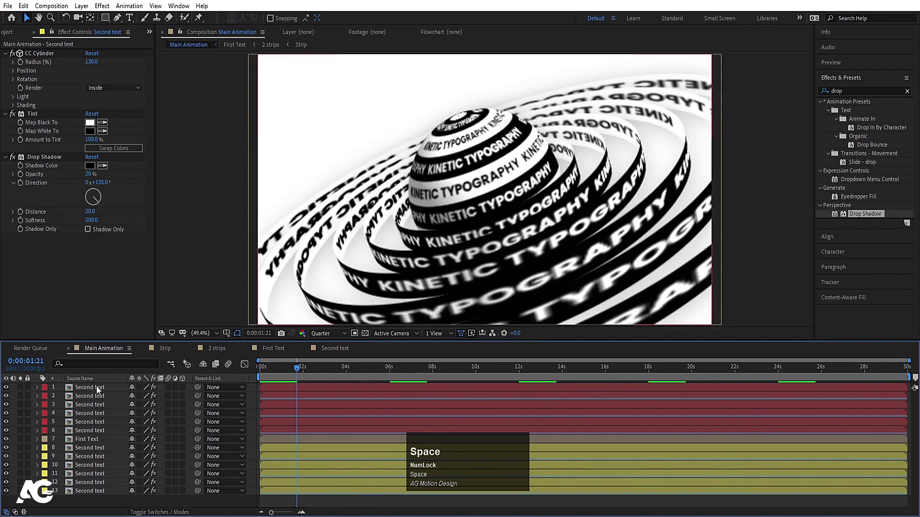
{"action": "left_click", "coordinate": [93, 453]}
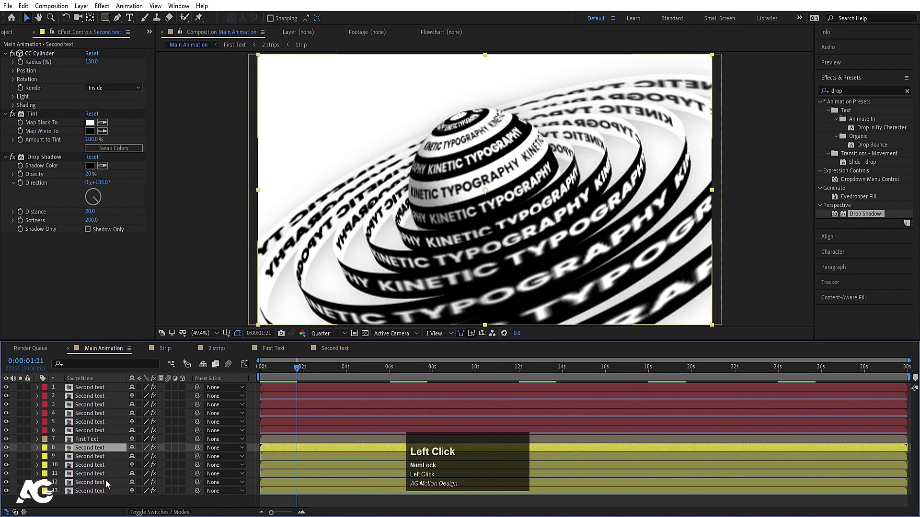
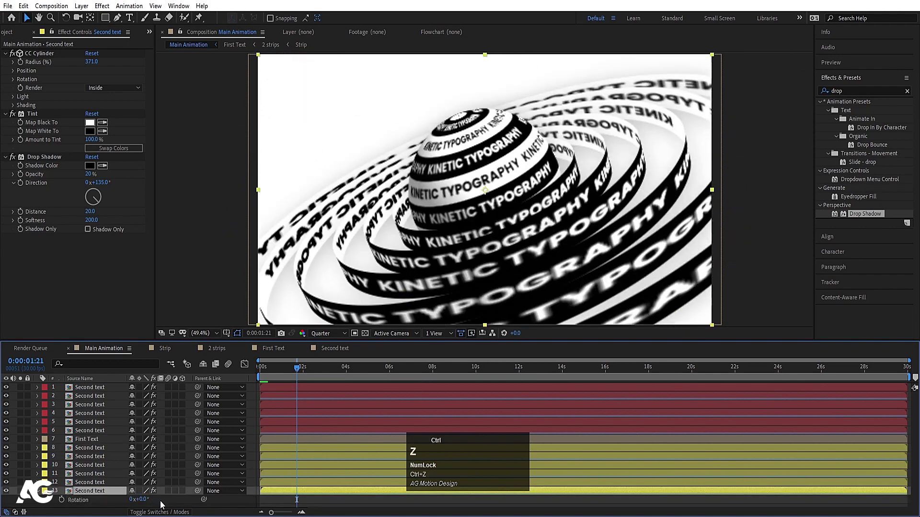
- Render the composition and present the final orange-to-dark-red output
{"action": "left_click", "coordinate": [250, 395]}
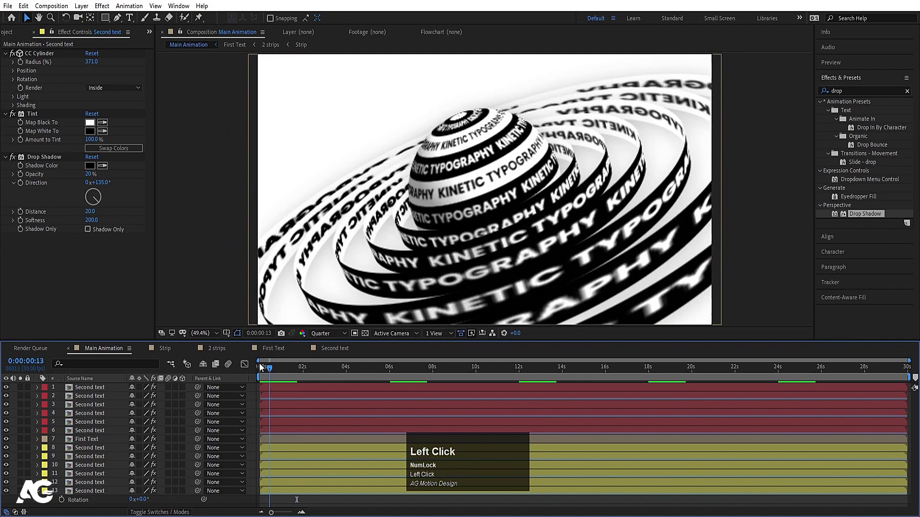
{"action": "key", "text": "space"}
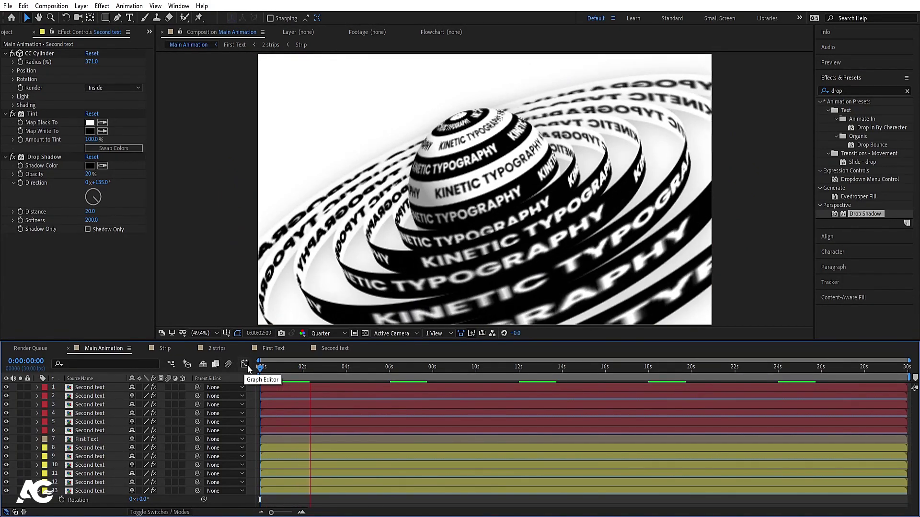
{"action": "key", "text": "space"}
{"action": "left_click", "coordinate": [301, 371]}
{"action": "key", "text": "space"}
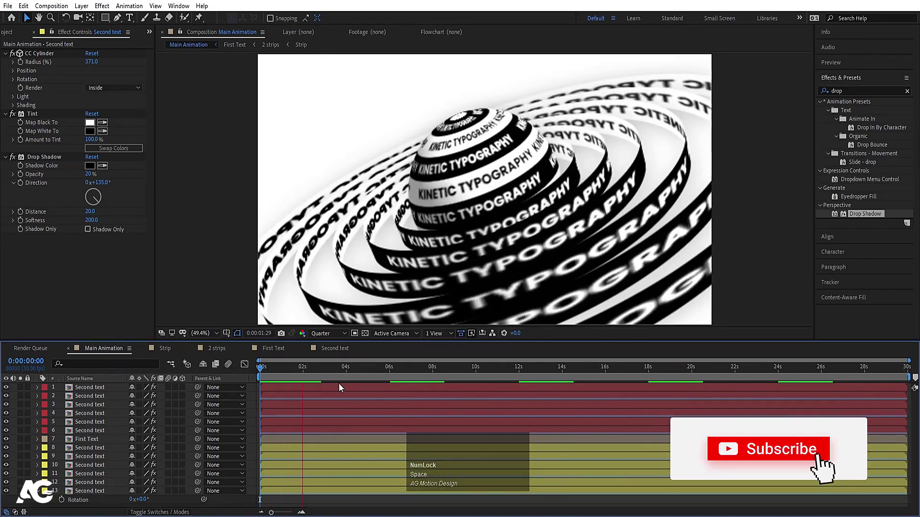
{"action": "key", "text": "space"}
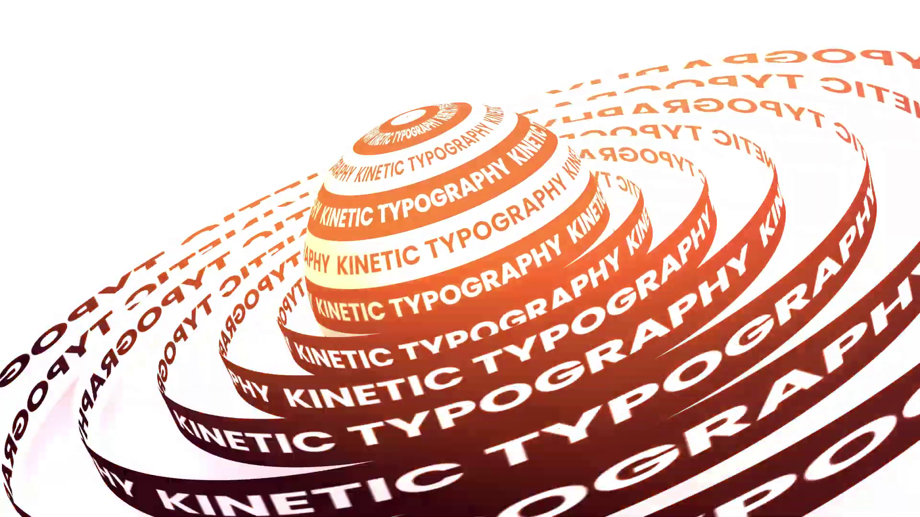